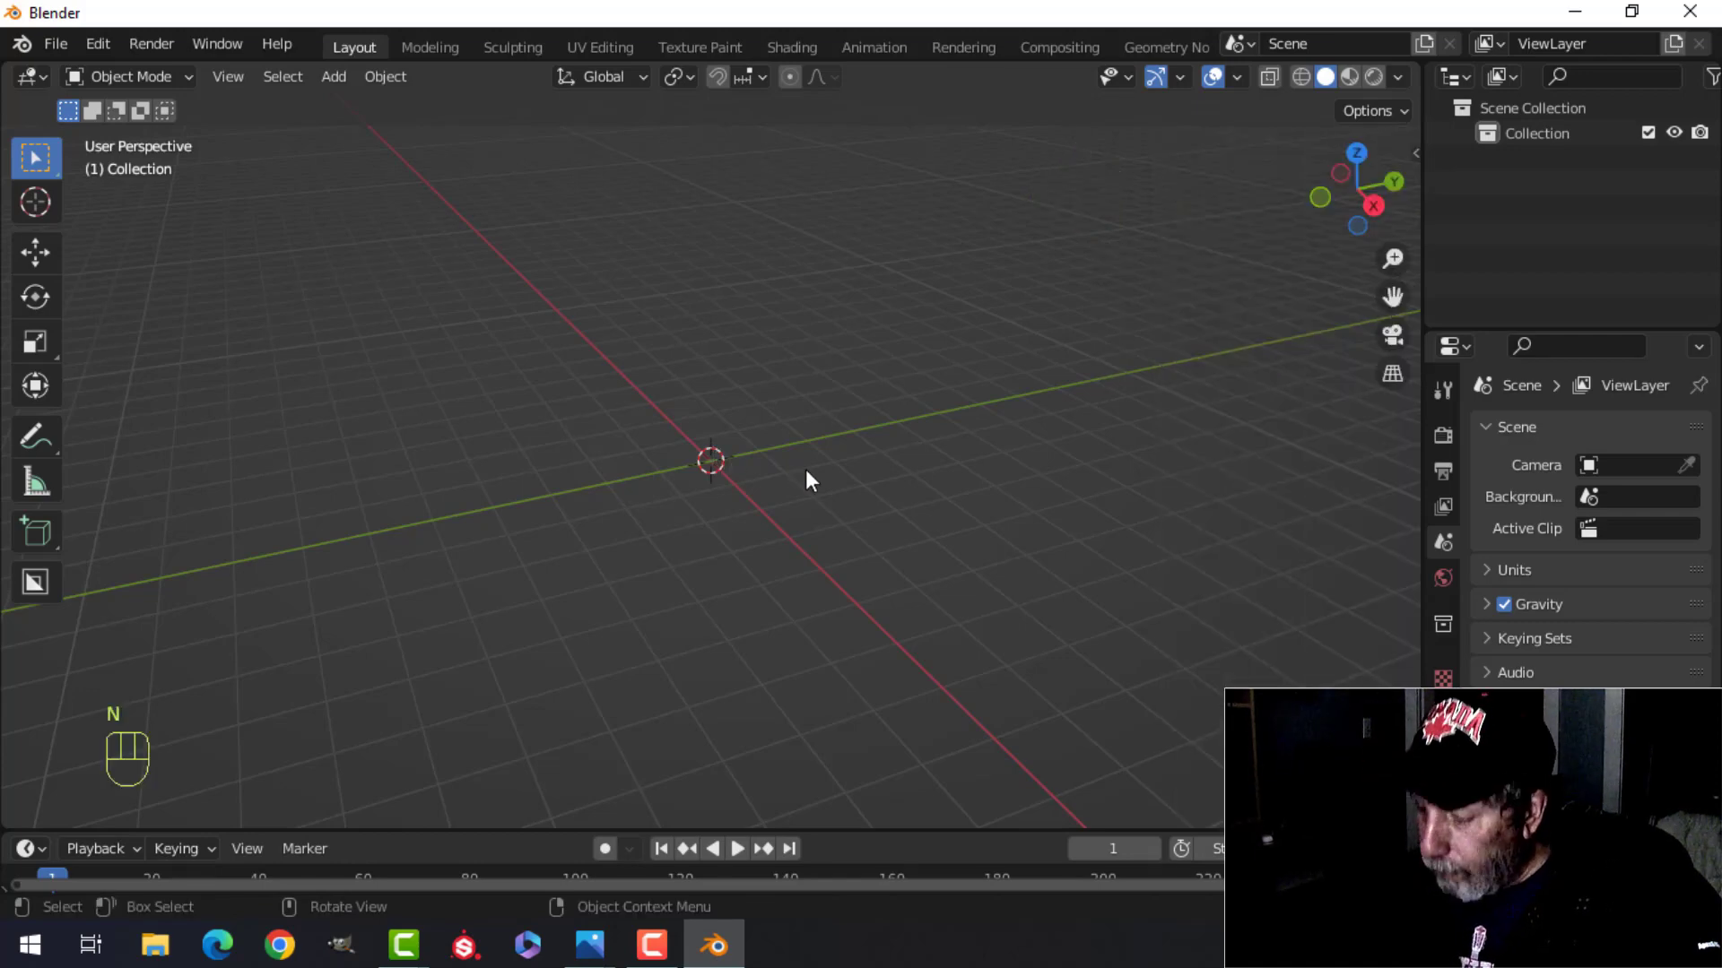
- Load the Black Mesa bench reference image as an image empty in front view
{"action": "key", "text": "KP_1"}
{"action": "key", "text": "shift+a"}
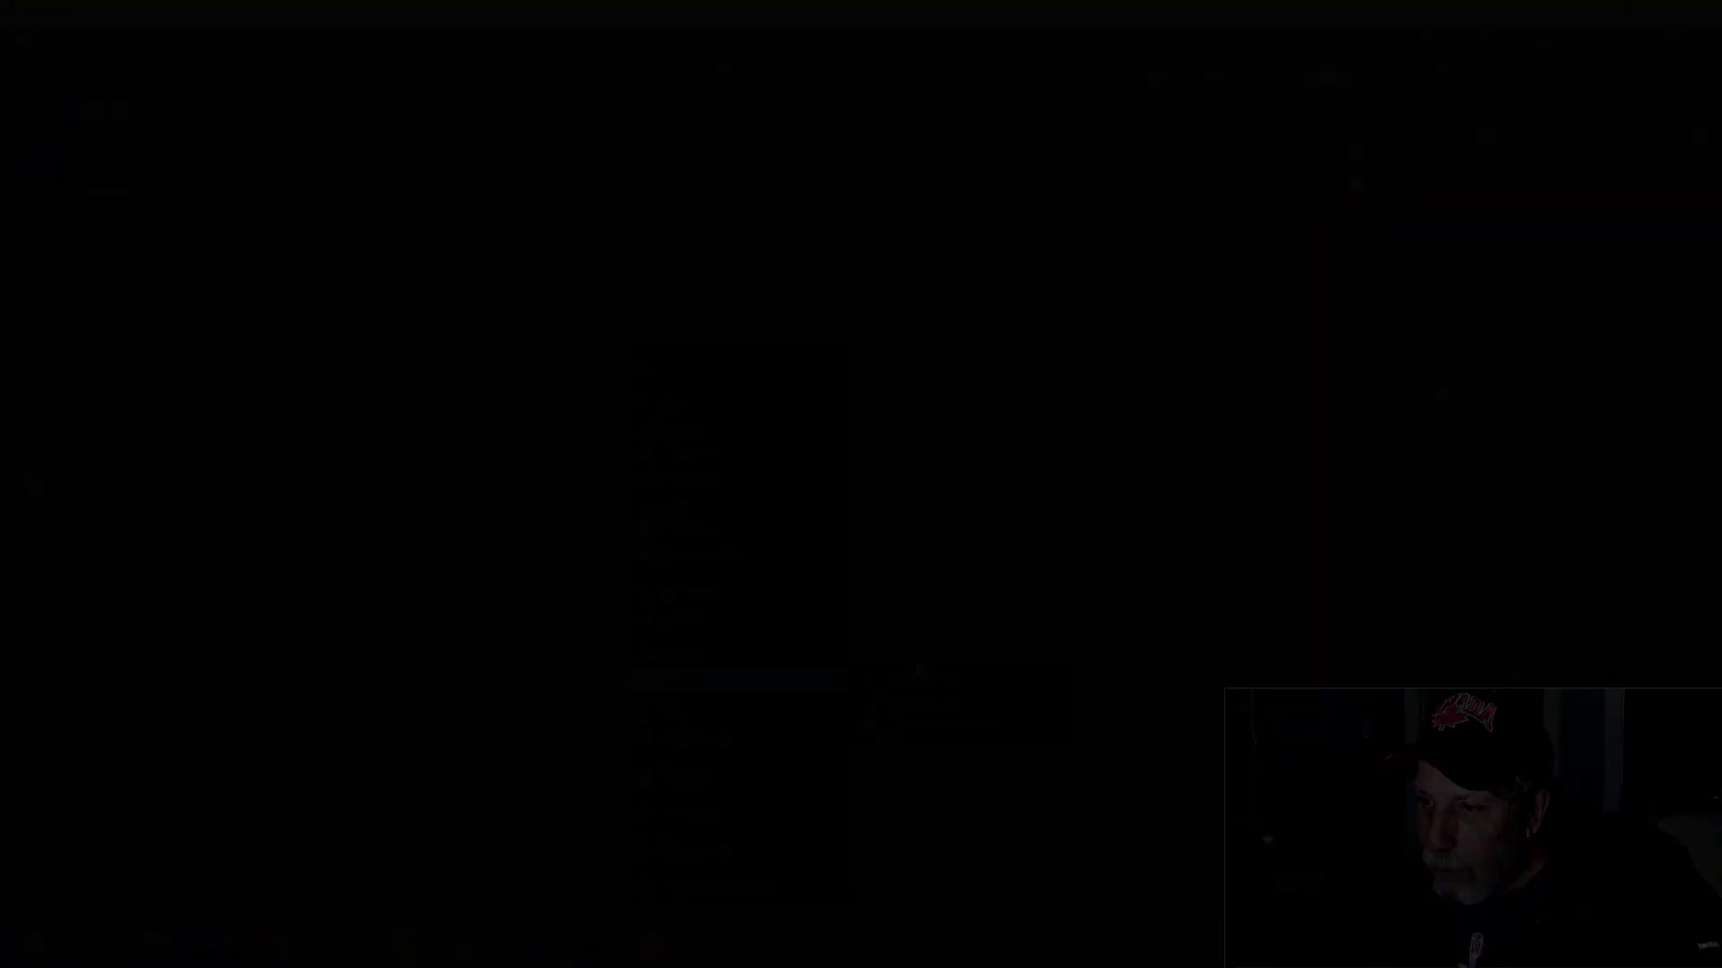
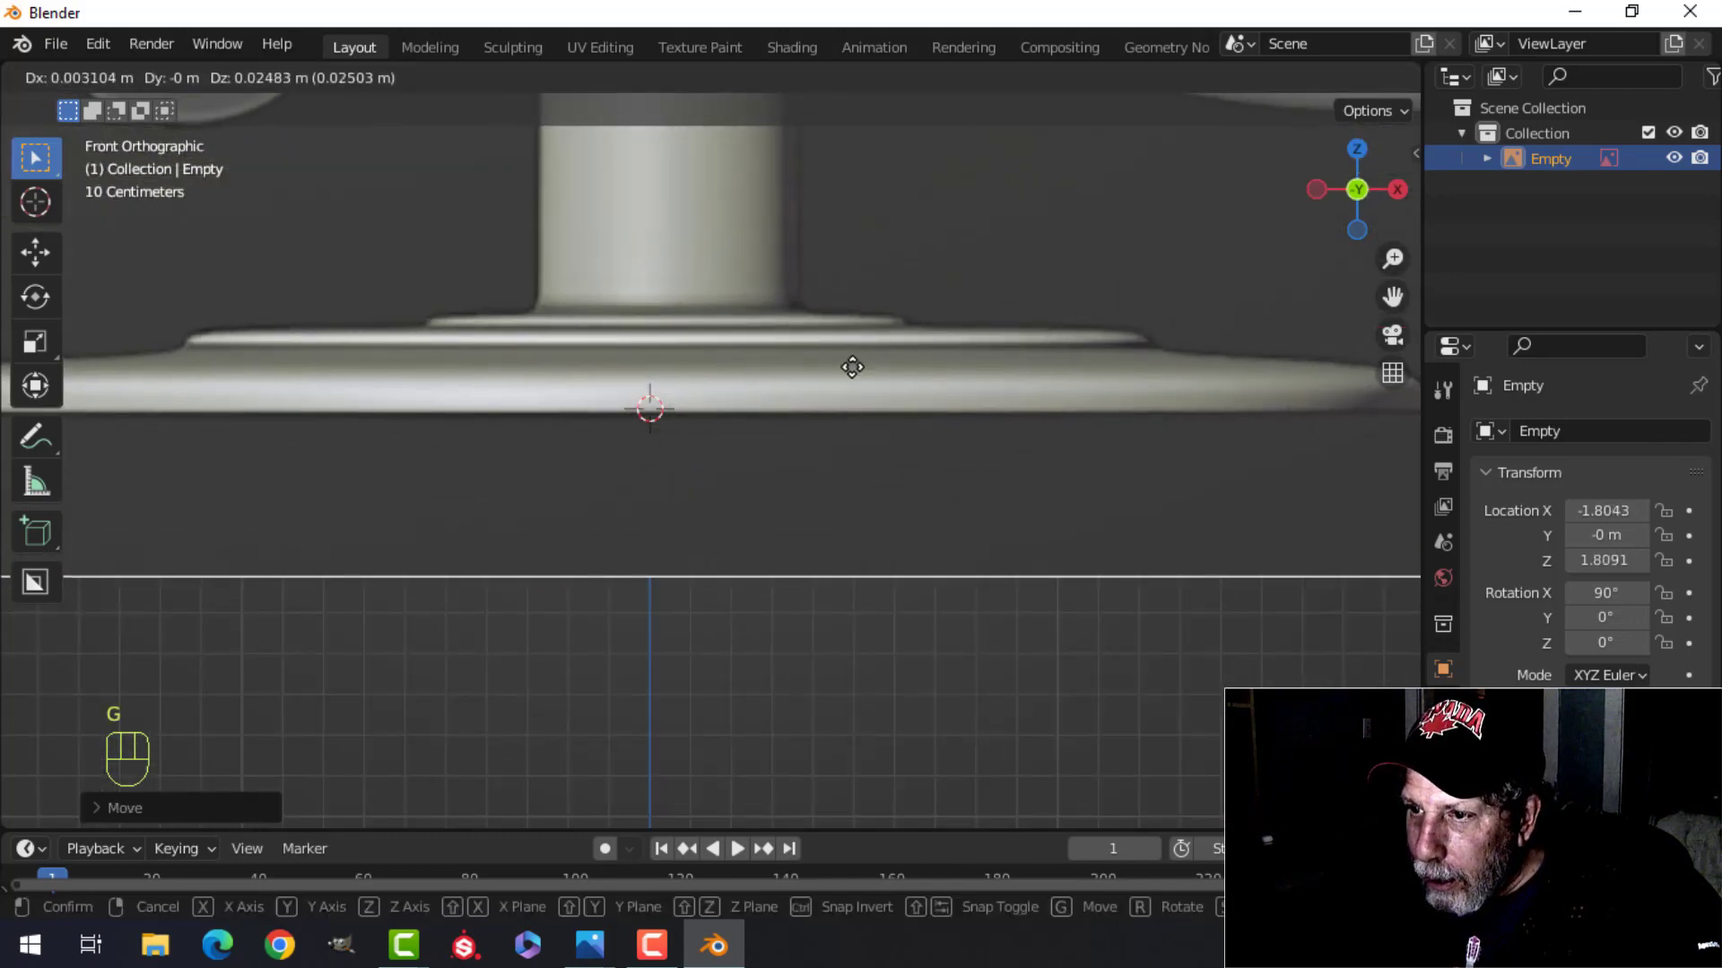
- Confirm the reference pushed back along Y and add a new mesh plane at the origin
{"action": "left_click", "coordinate": [855, 366]}
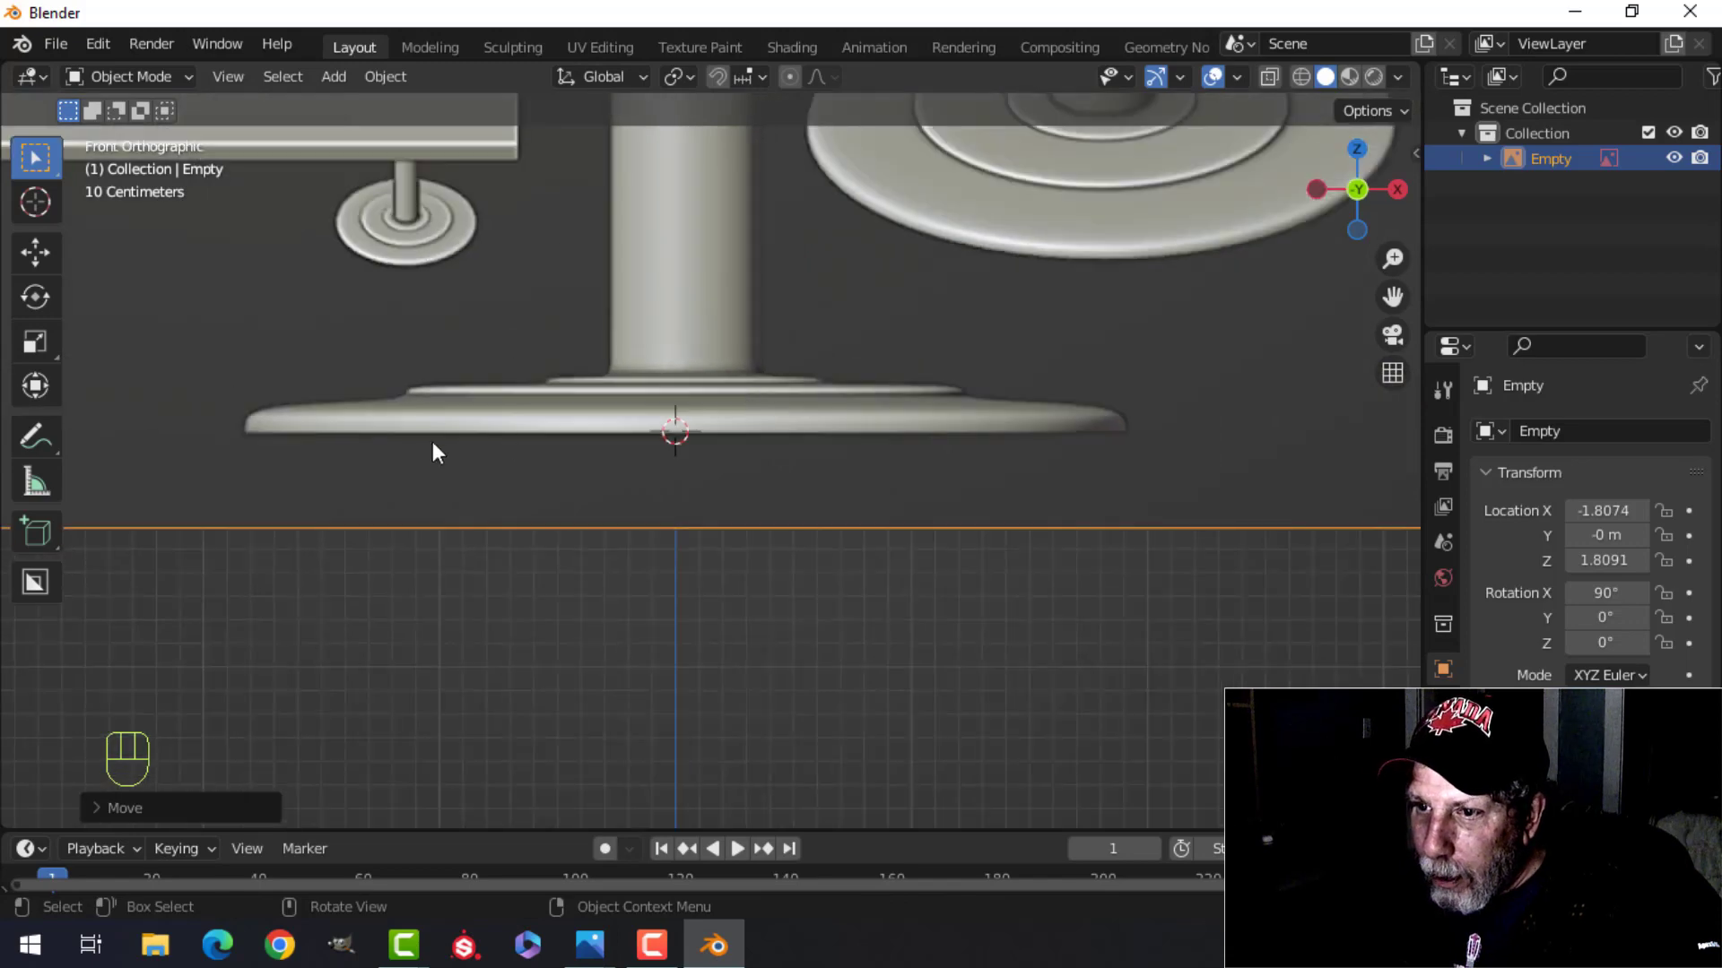
{"action": "left_click_drag", "start_coordinate": [1114, 460], "coordinate": [792, 525]}
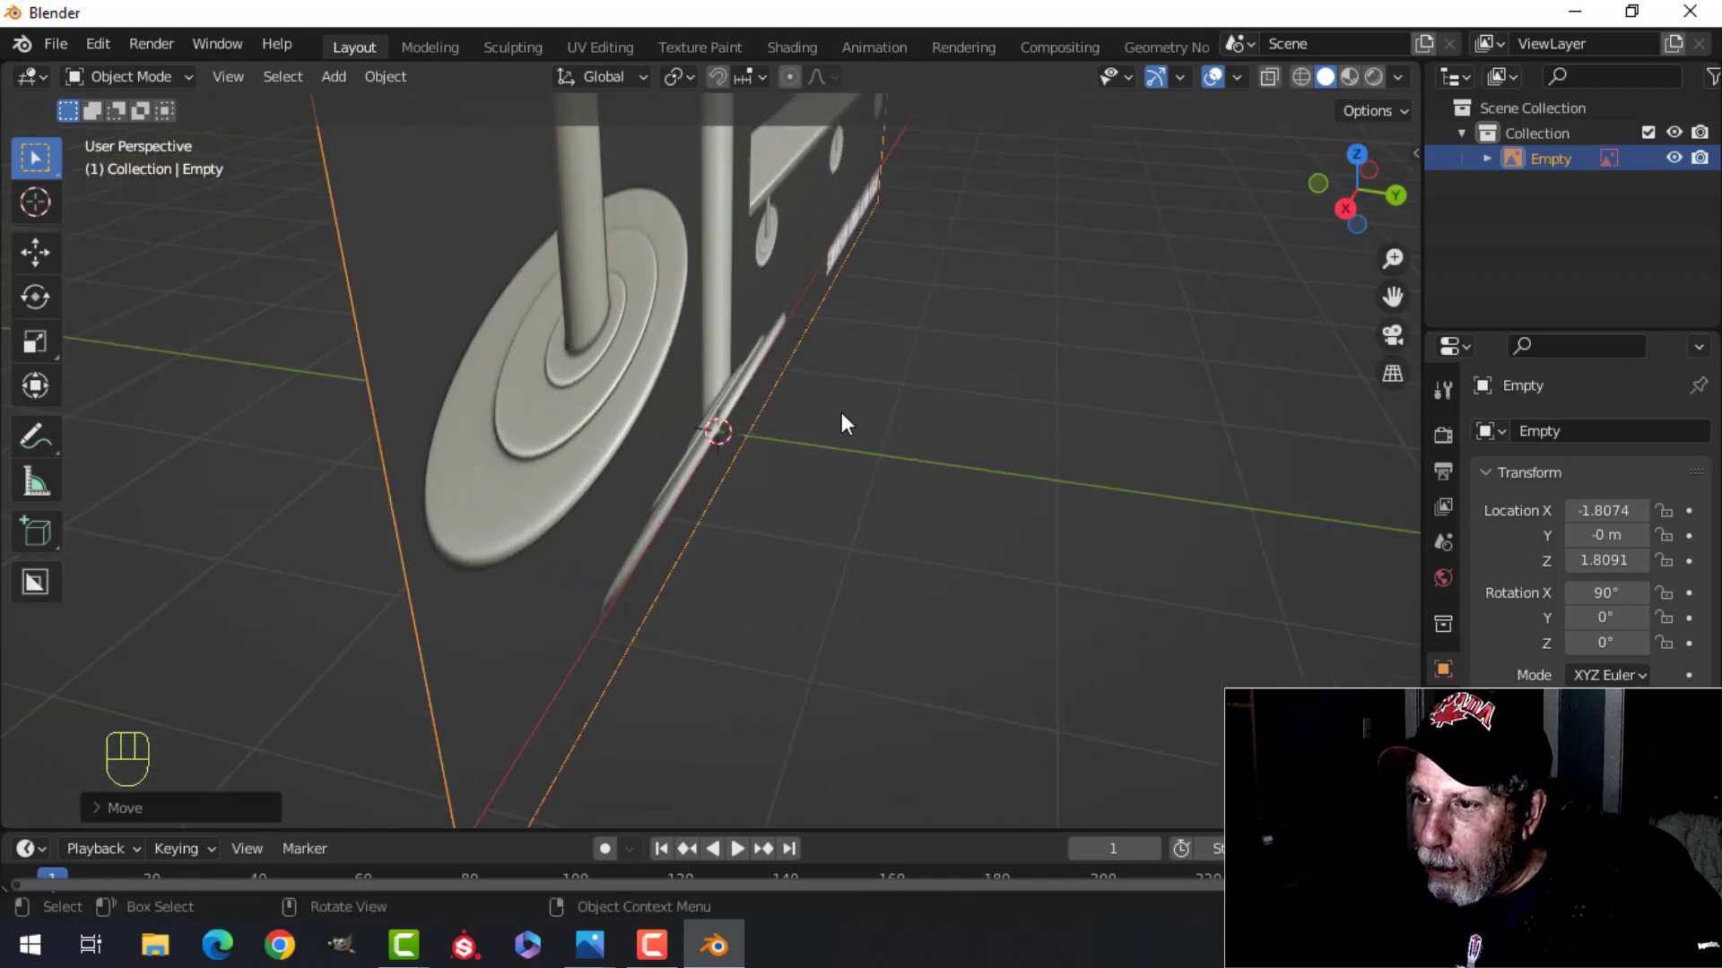
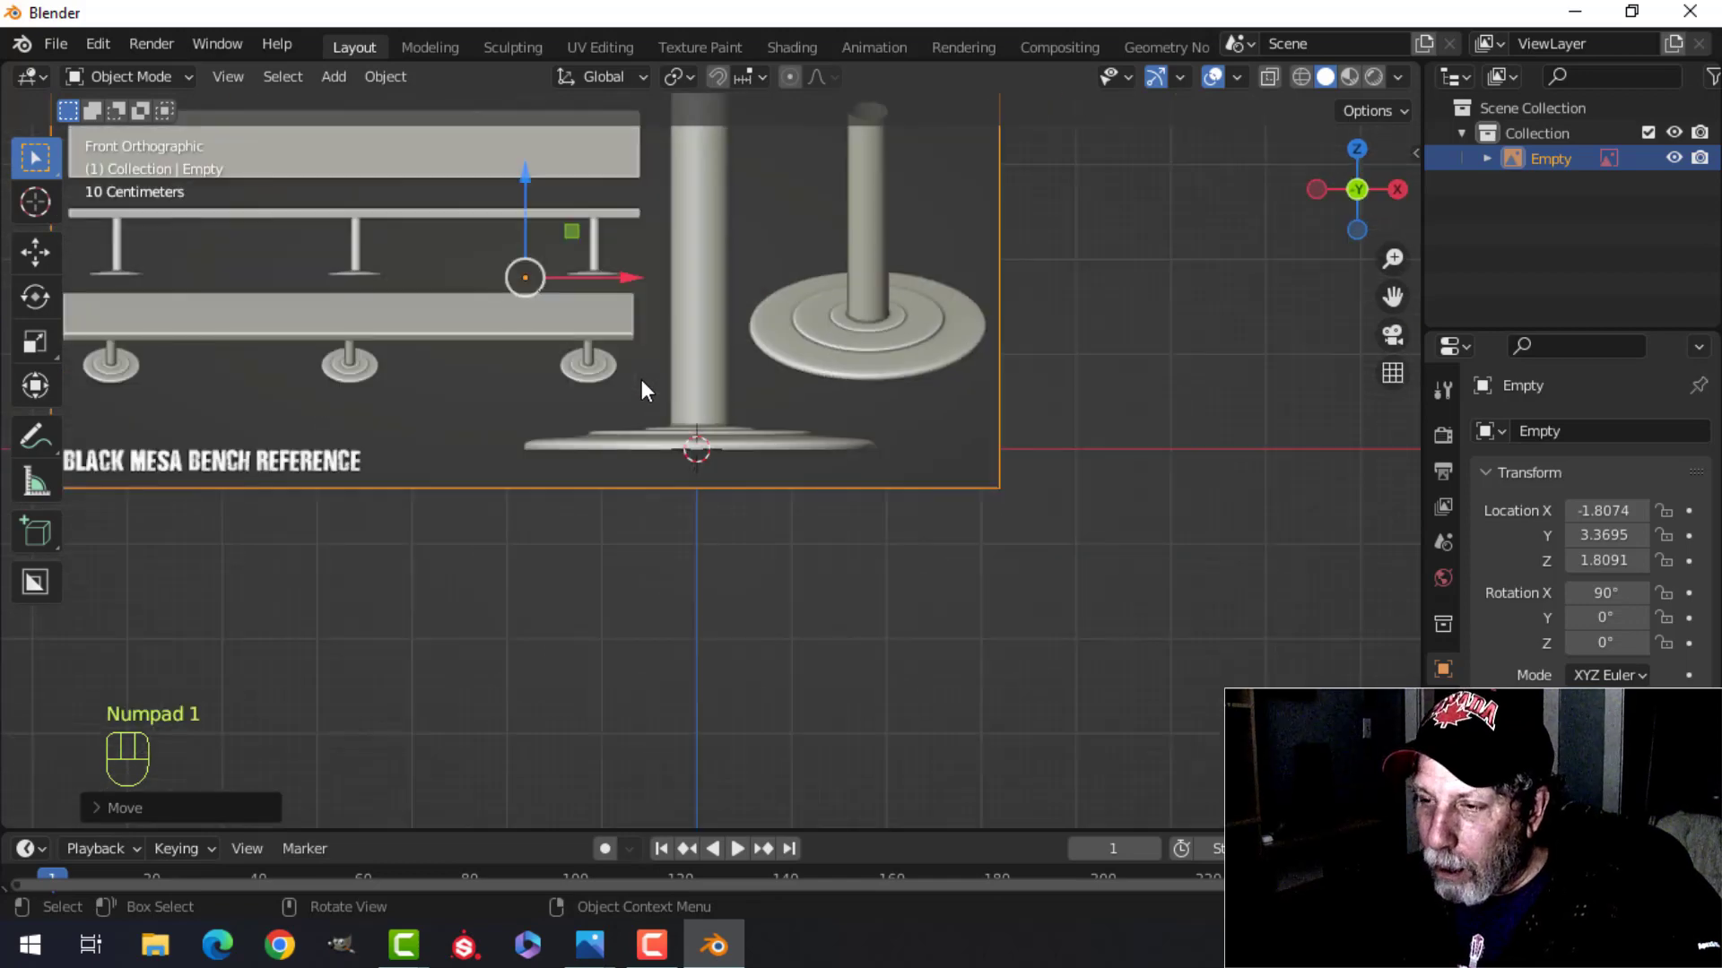
{"action": "left_click_drag", "start_coordinate": [755, 411], "coordinate": [775, 507]}
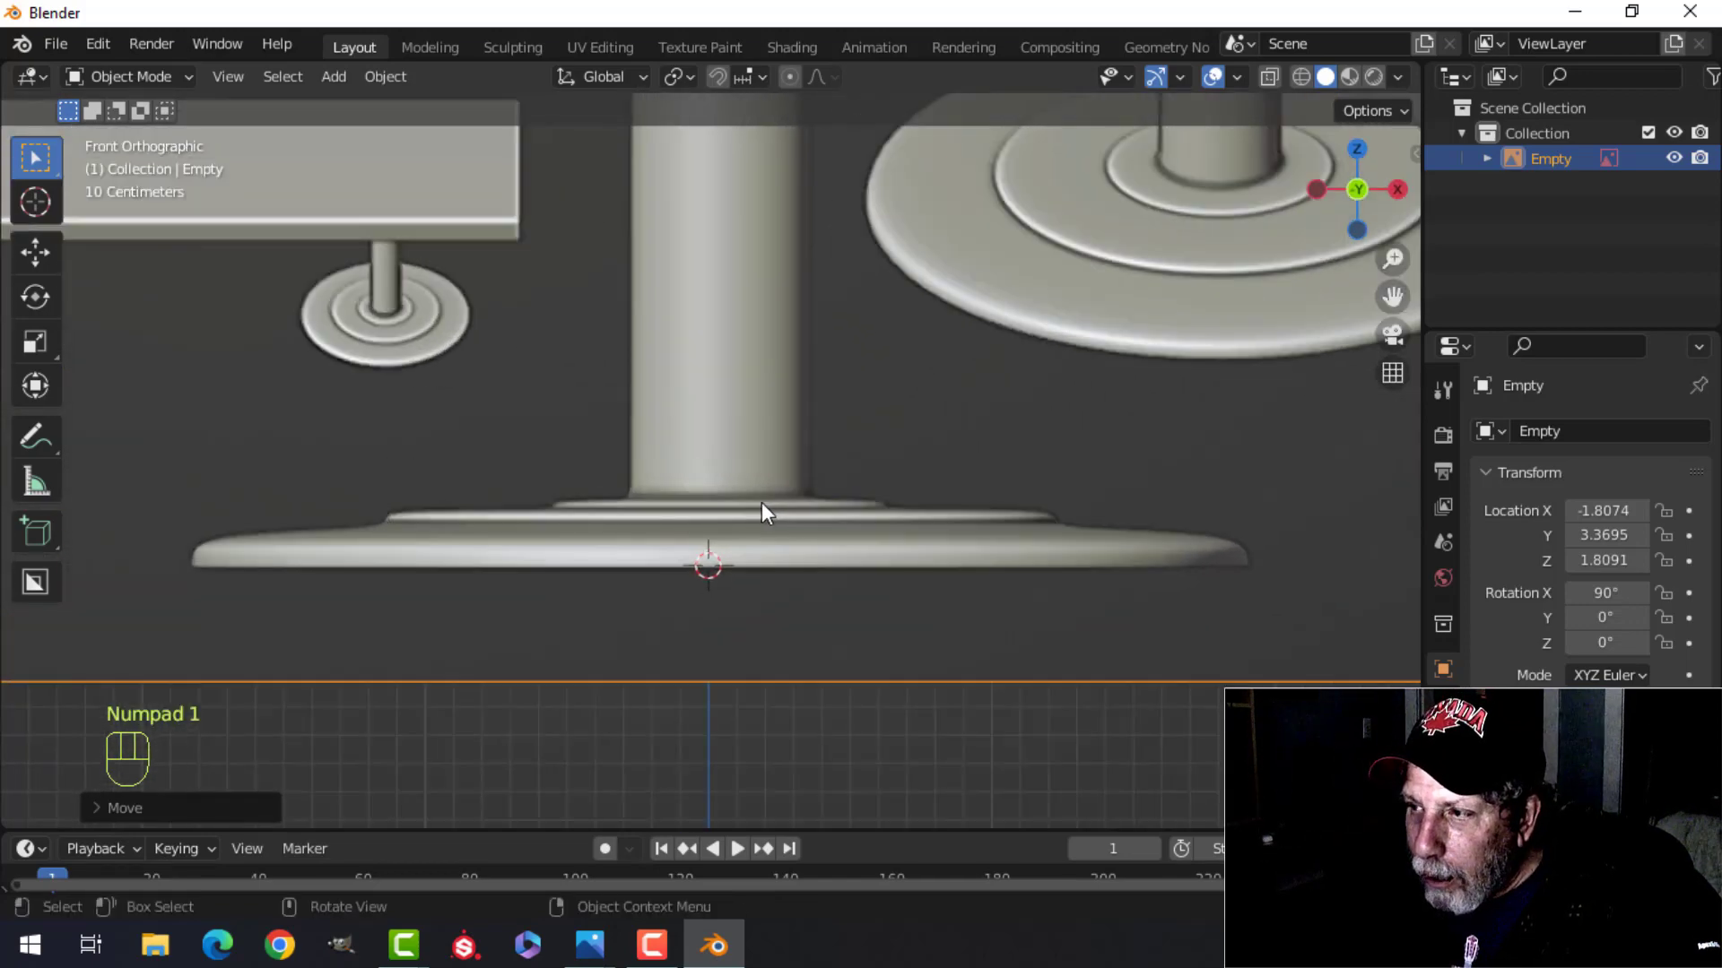
{"action": "left_click_drag", "start_coordinate": [773, 490], "coordinate": [774, 447]}
{"action": "left_click_drag", "start_coordinate": [787, 473], "coordinate": [799, 501]}
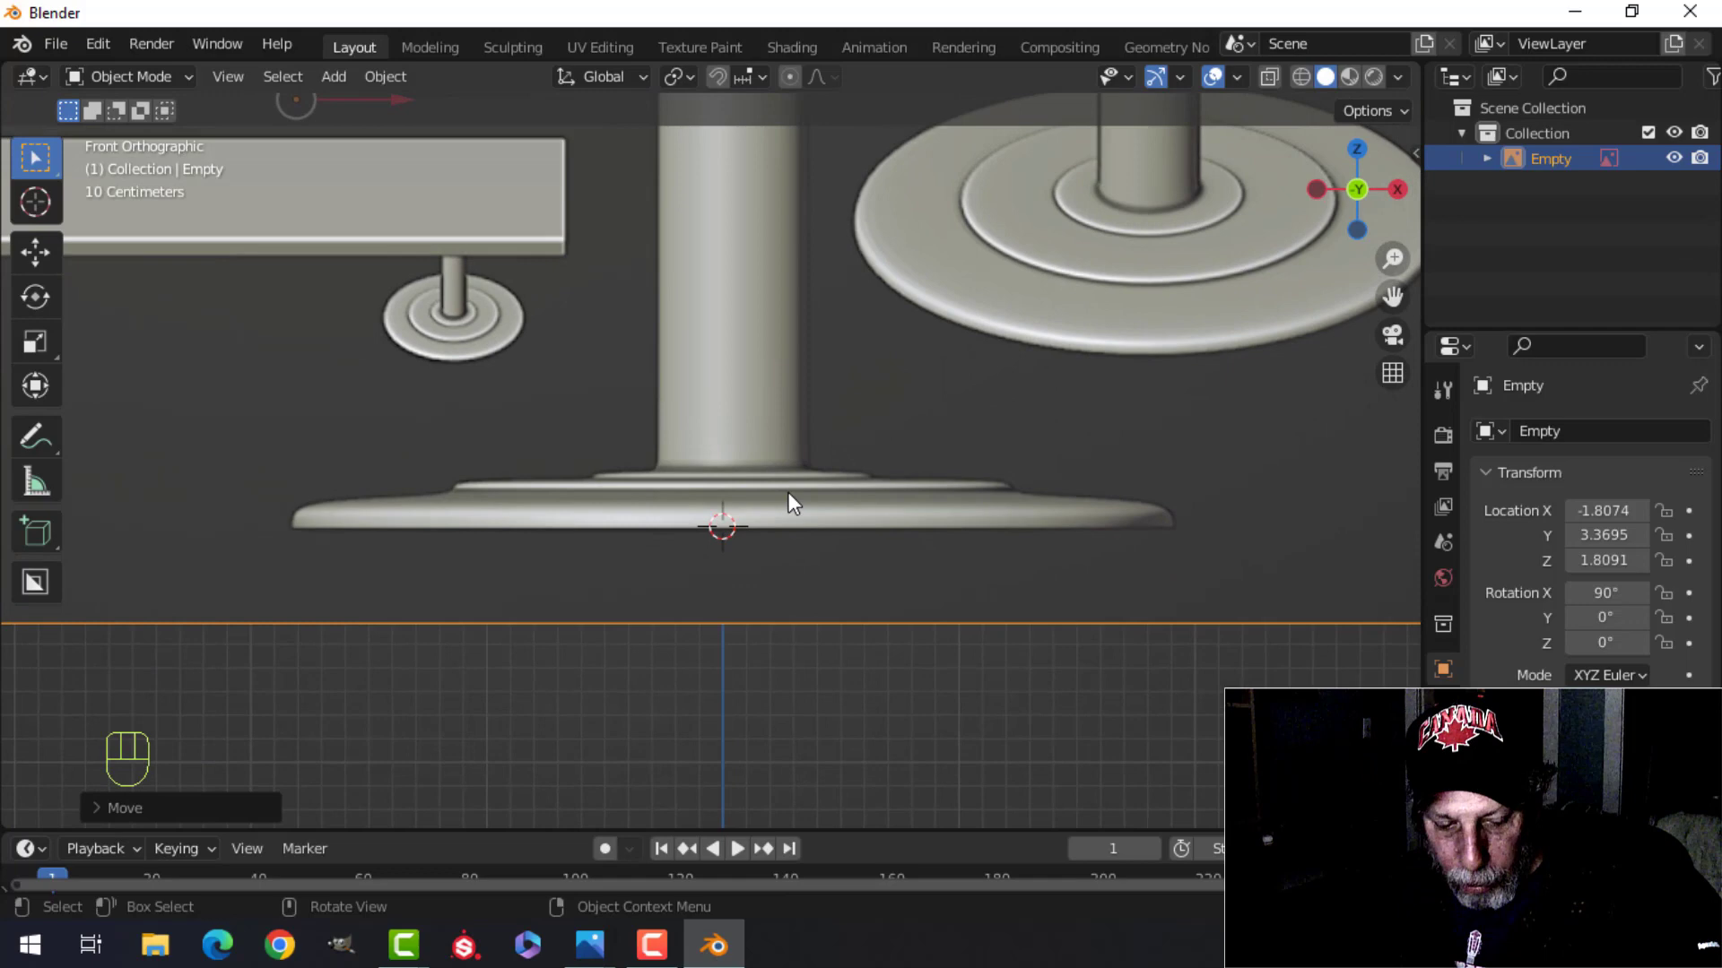
{"action": "key", "text": "shift+a"}
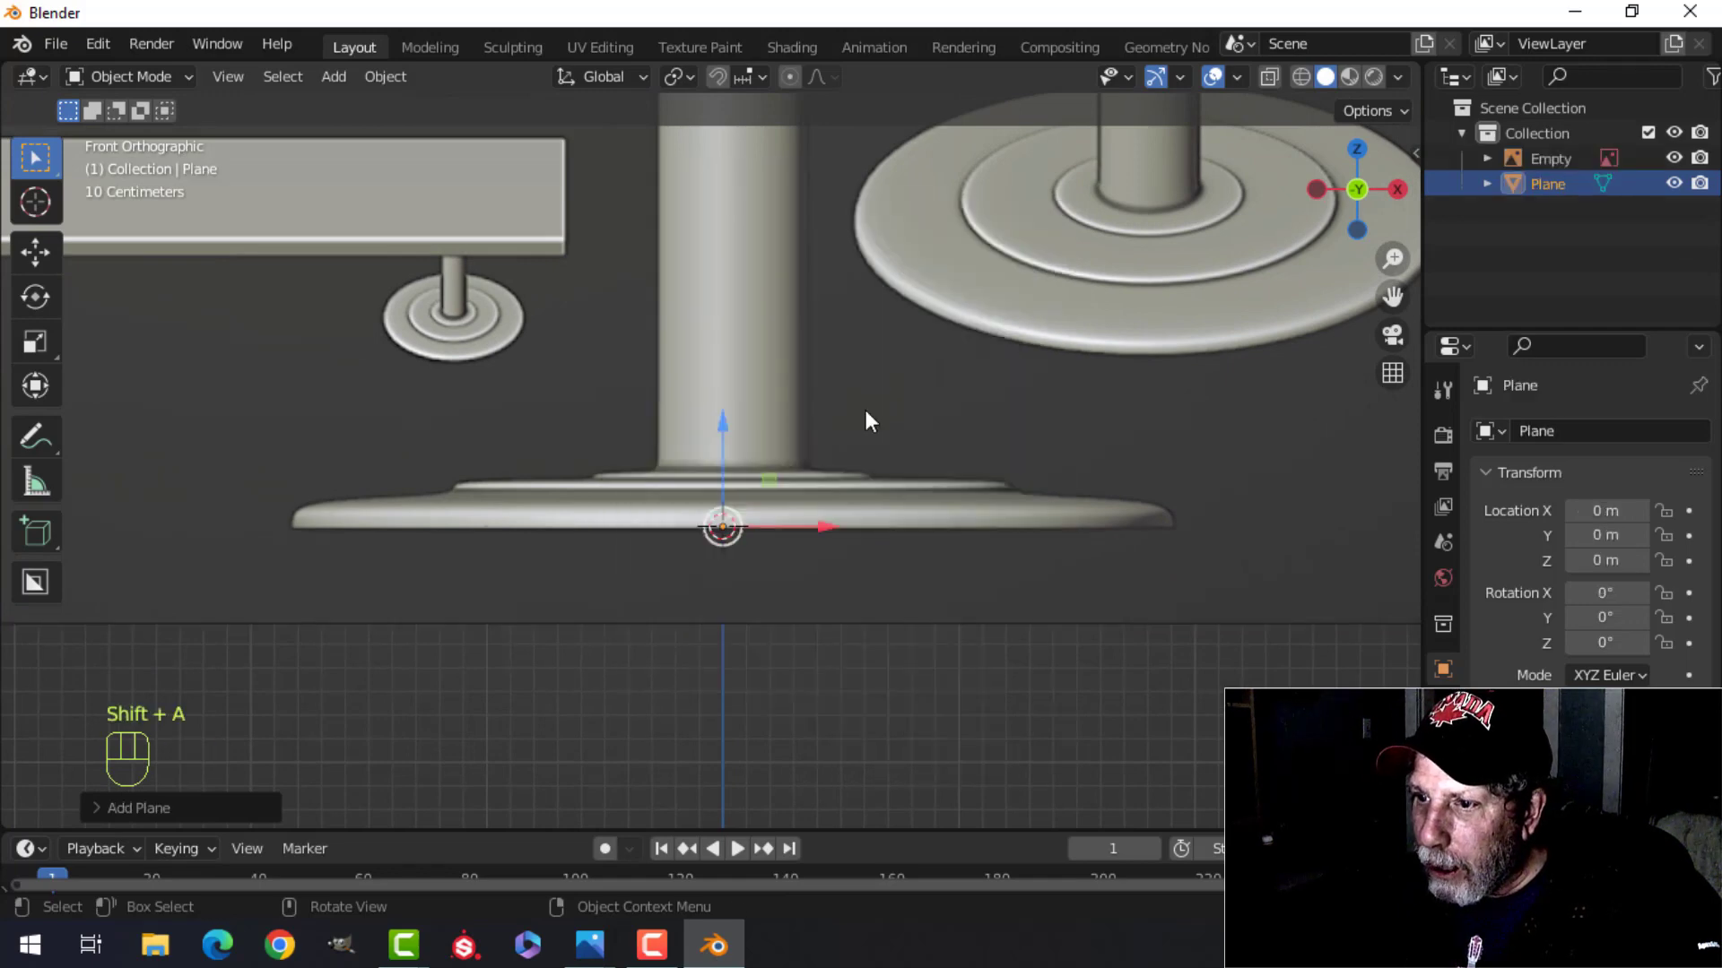
- Edit the plane into a half-profile outline of the pedestal leg traced from the reference
{"action": "key", "text": "Tab"}
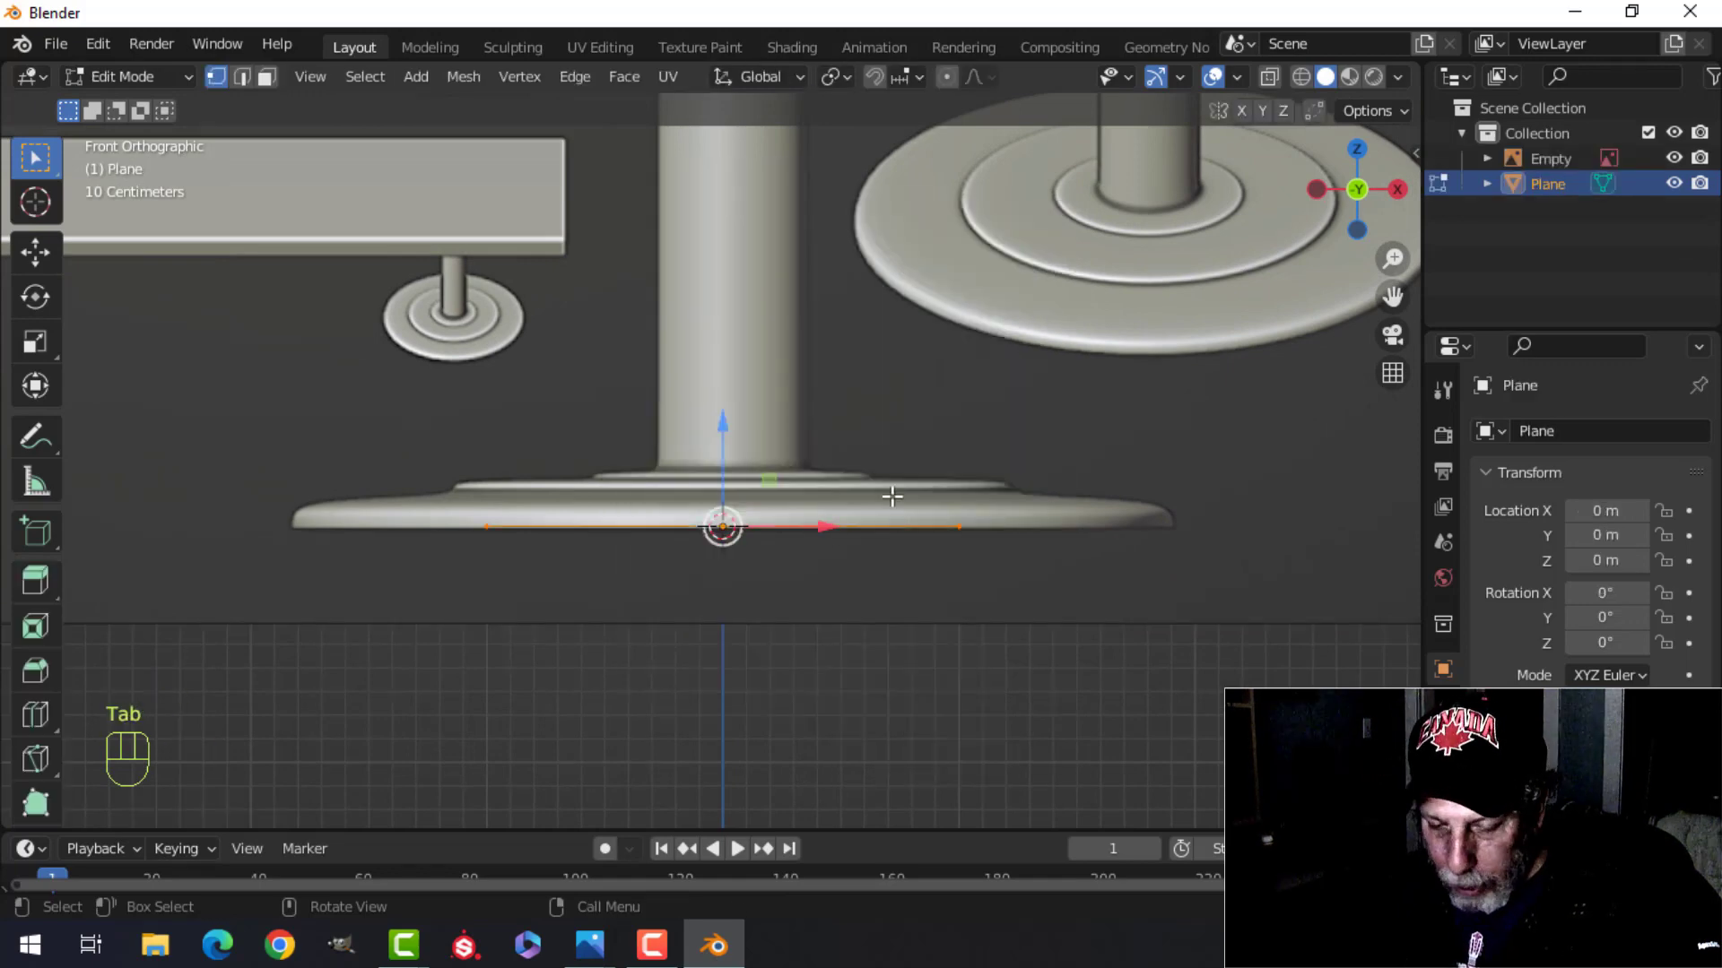
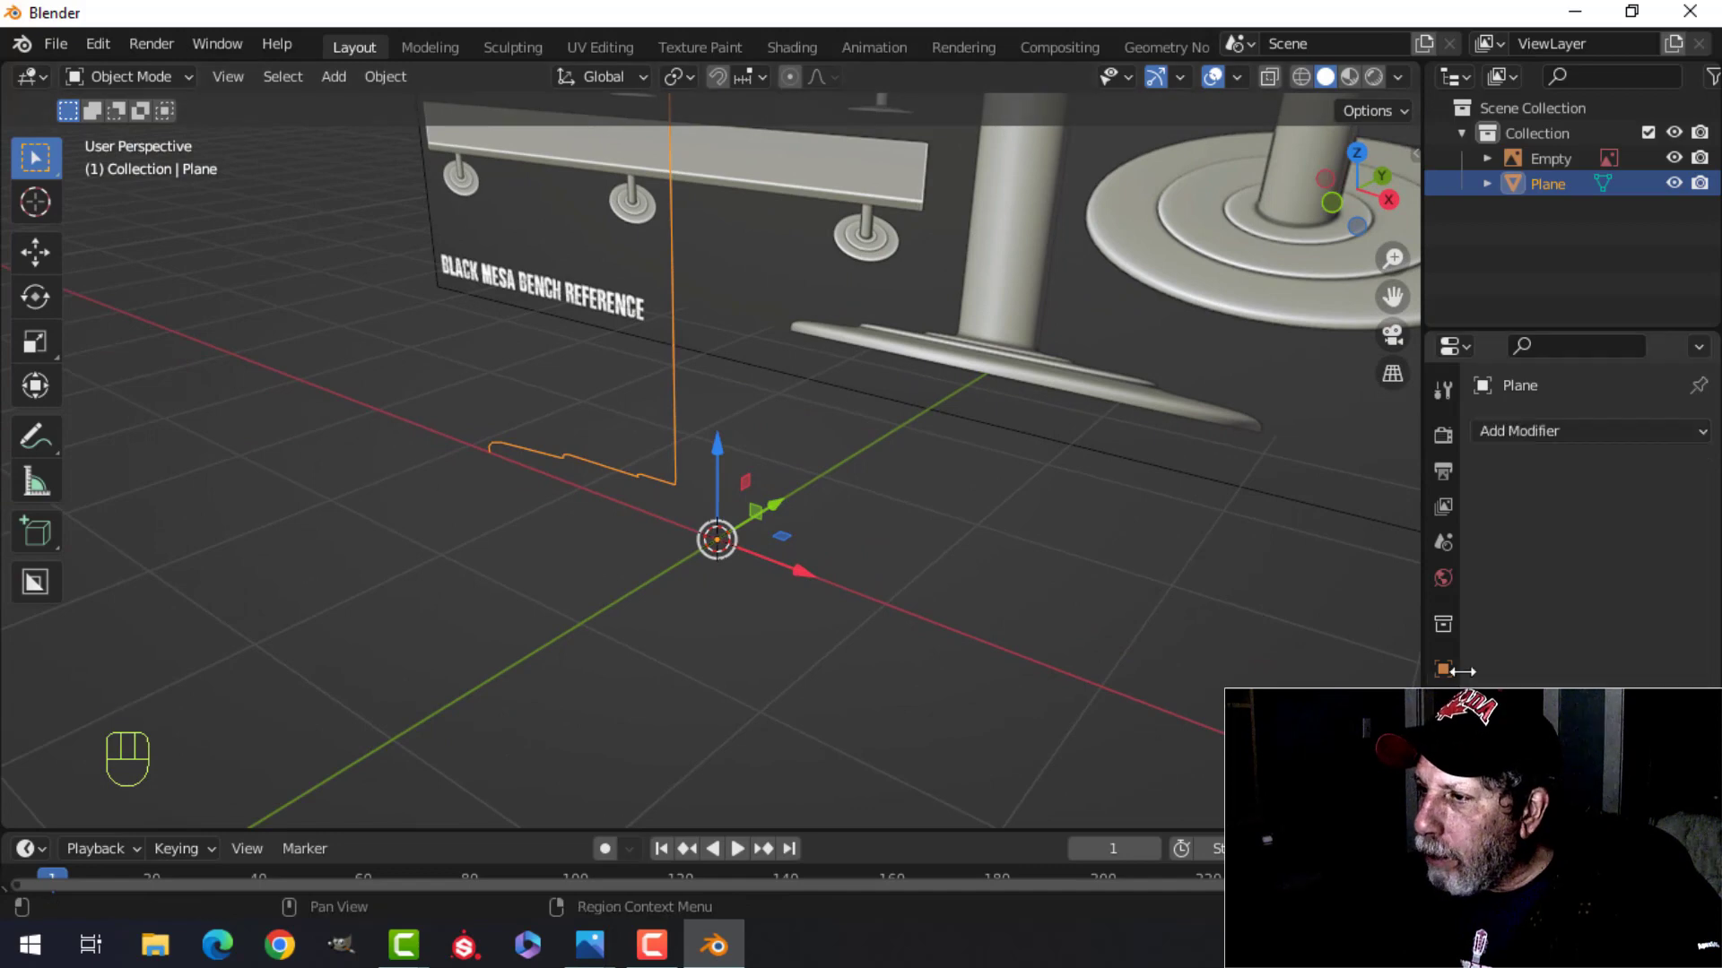
- Revolve the profile with a Screw modifier, enable Smooth Shading and add a Subdivision modifier
{"action": "left_click_drag", "start_coordinate": [1410, 480], "coordinate": [1210, 792]}
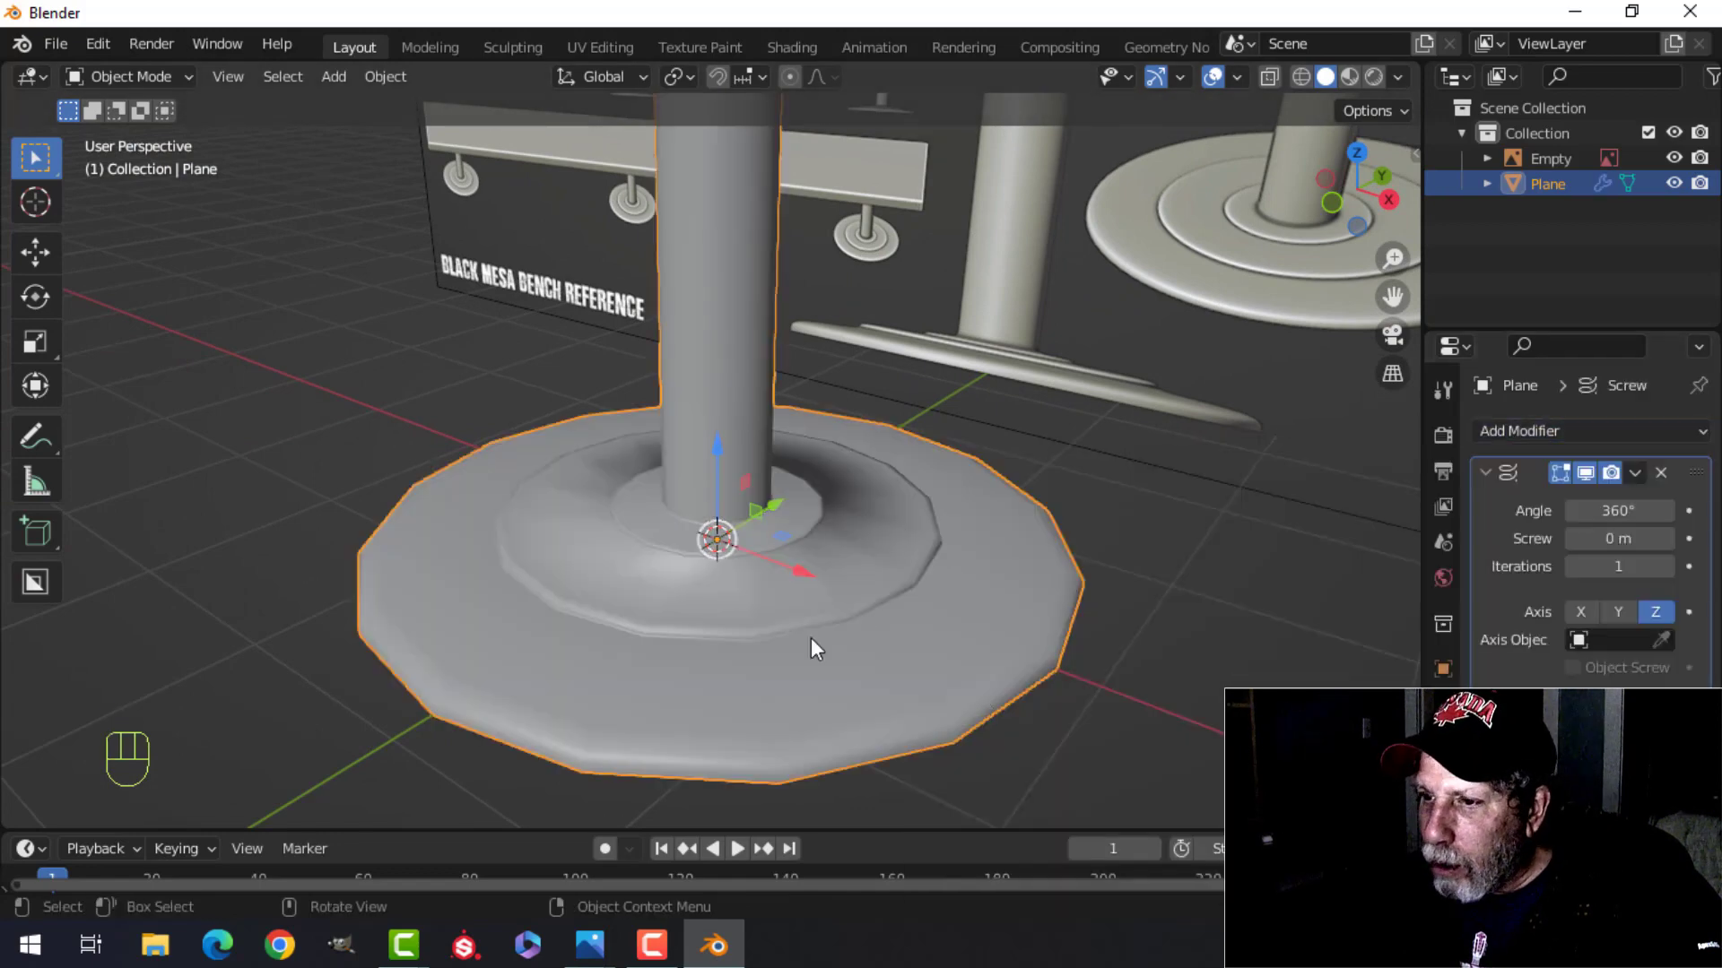
{"action": "left_click_drag", "start_coordinate": [838, 644], "coordinate": [932, 619]}
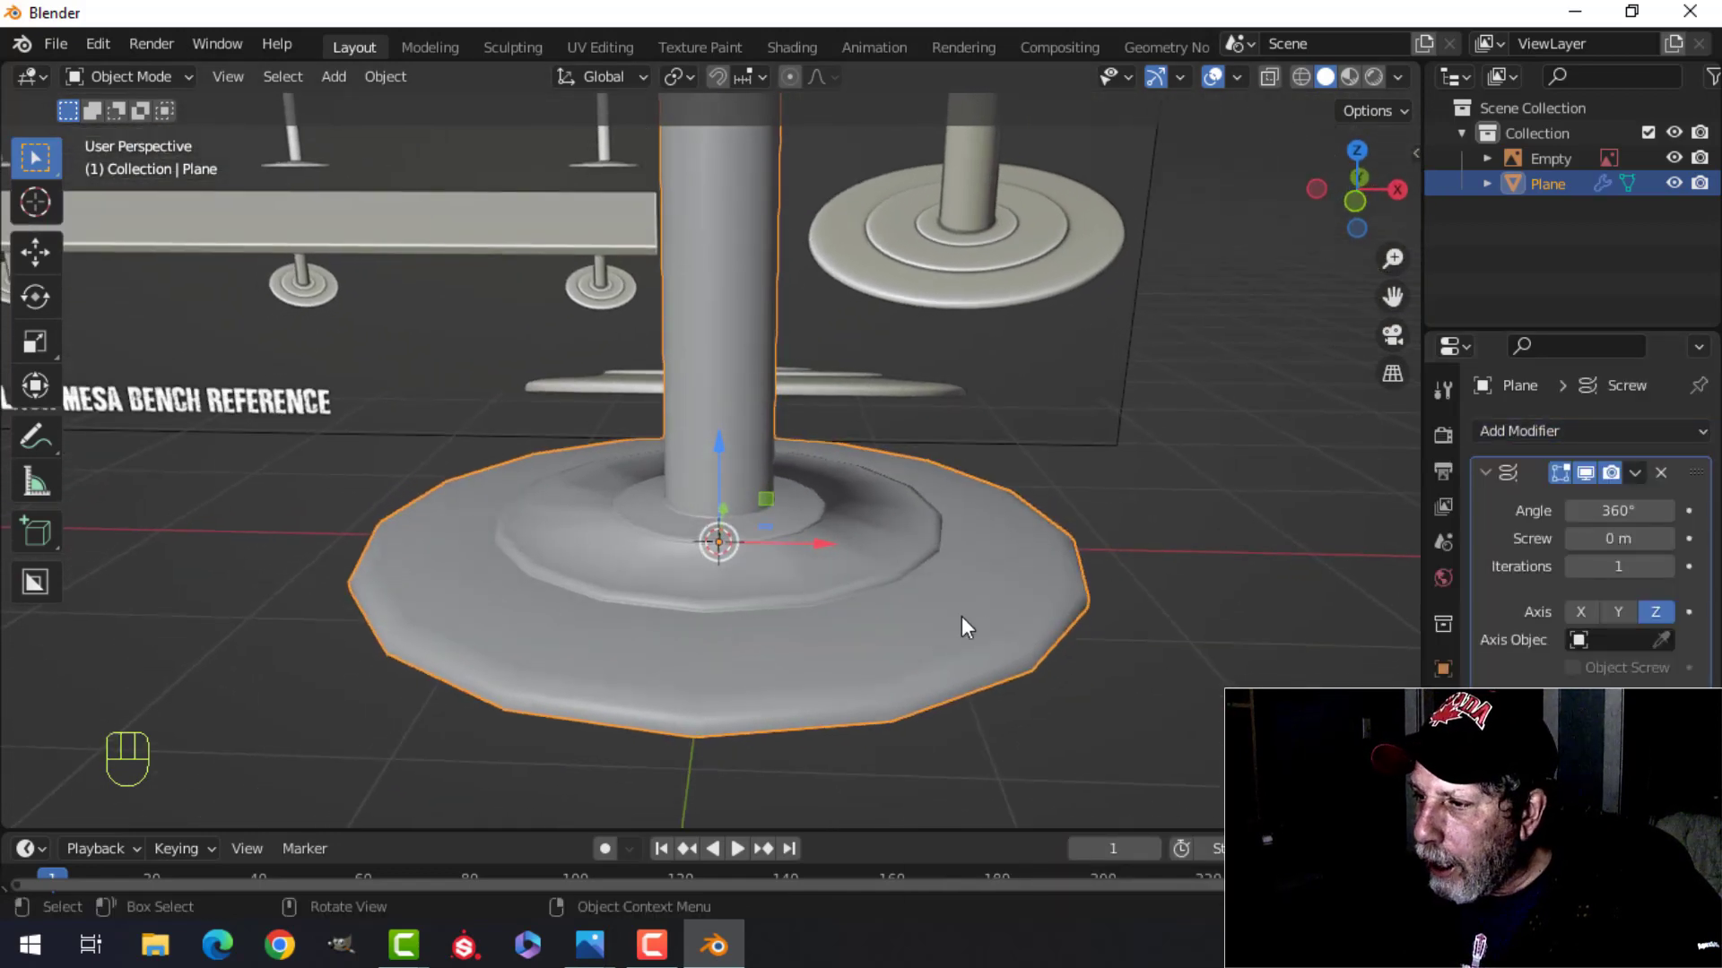
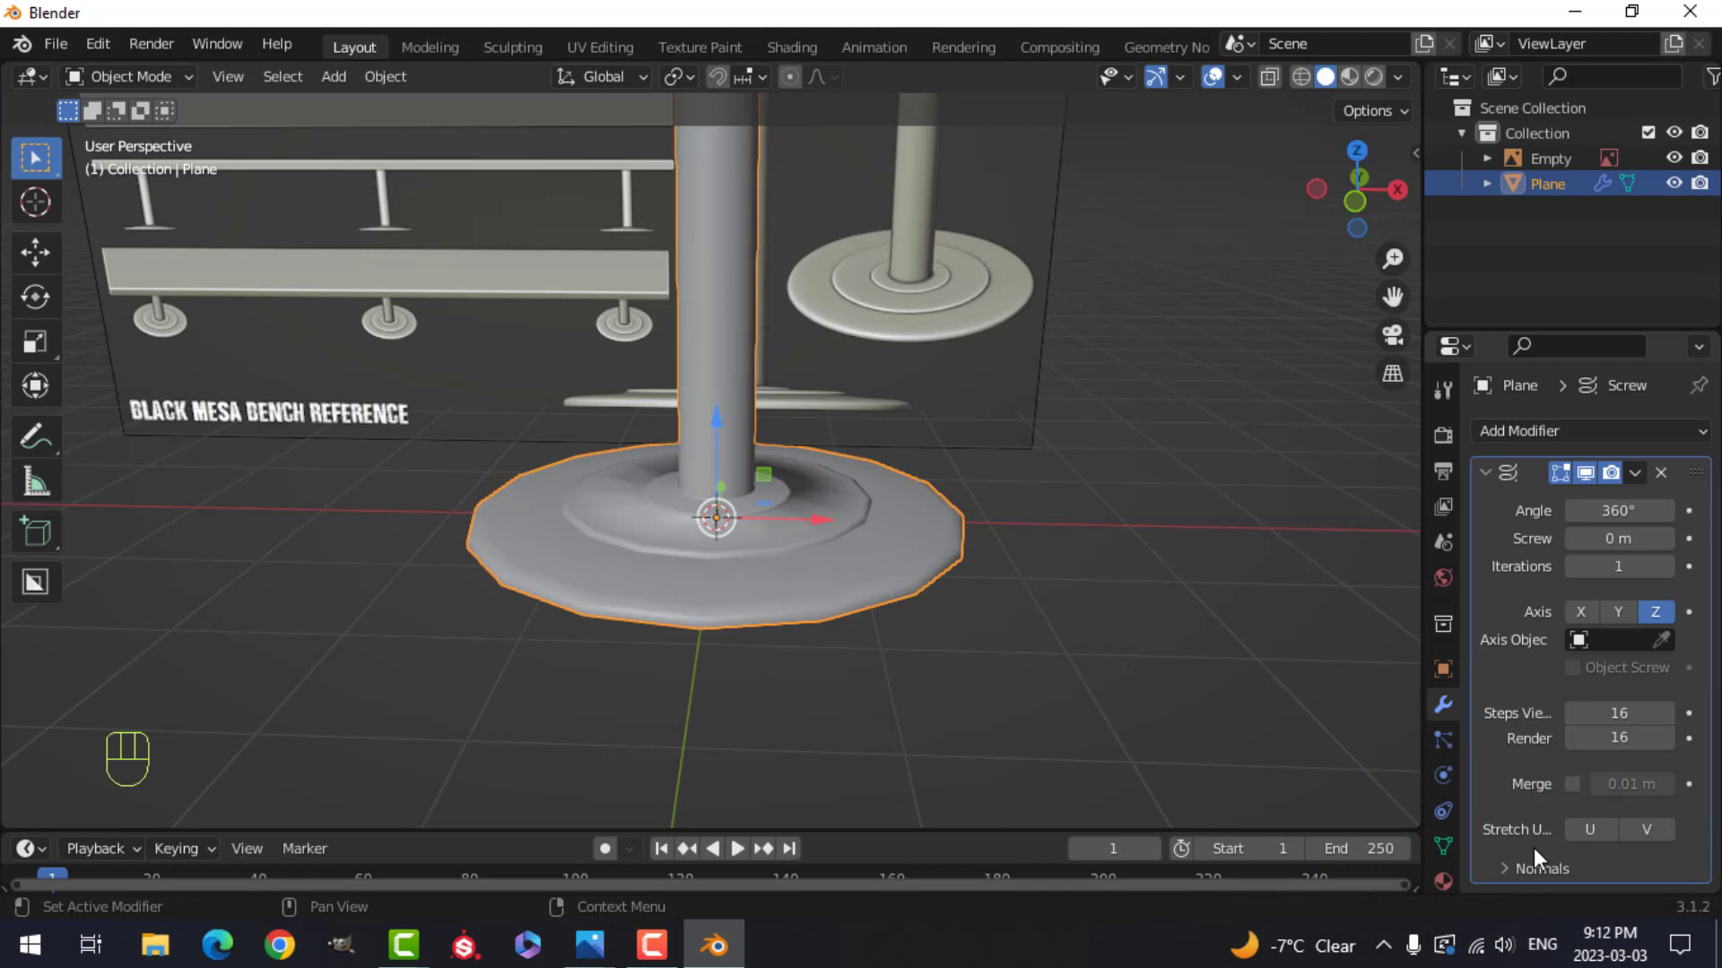
{"action": "left_click_drag", "start_coordinate": [1510, 876], "coordinate": [1592, 854]}
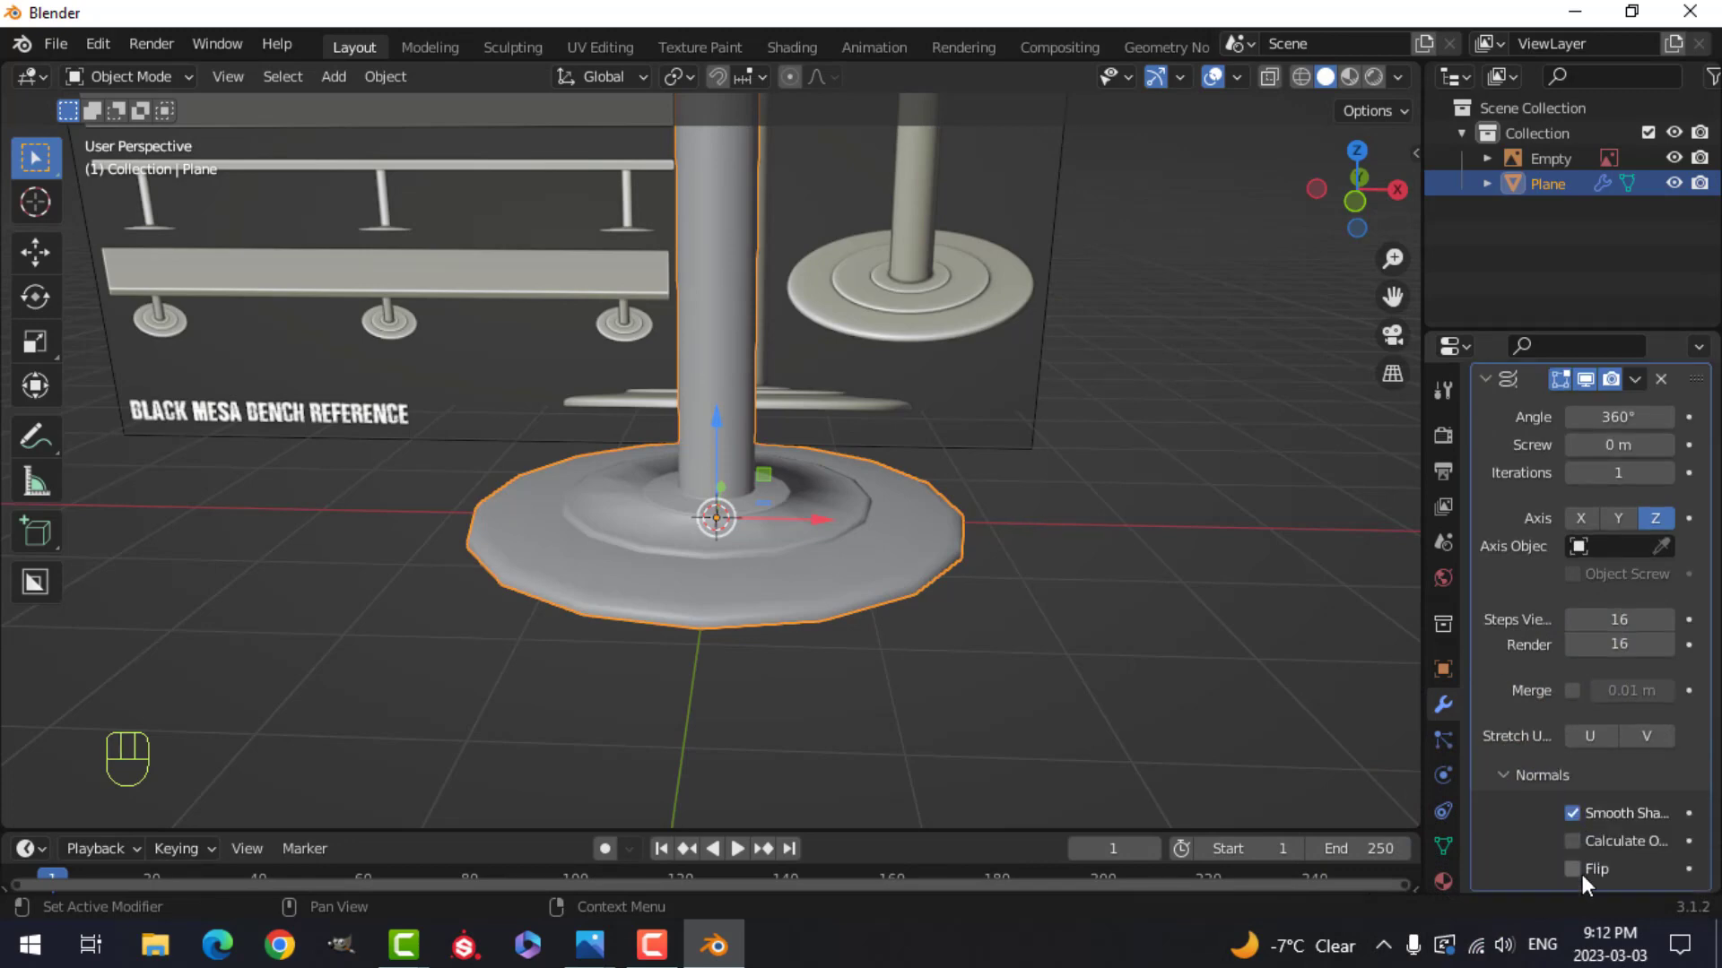
{"action": "left_click", "coordinate": [1580, 883]}
{"action": "left_click_drag", "start_coordinate": [1243, 90], "coordinate": [1630, 564]}
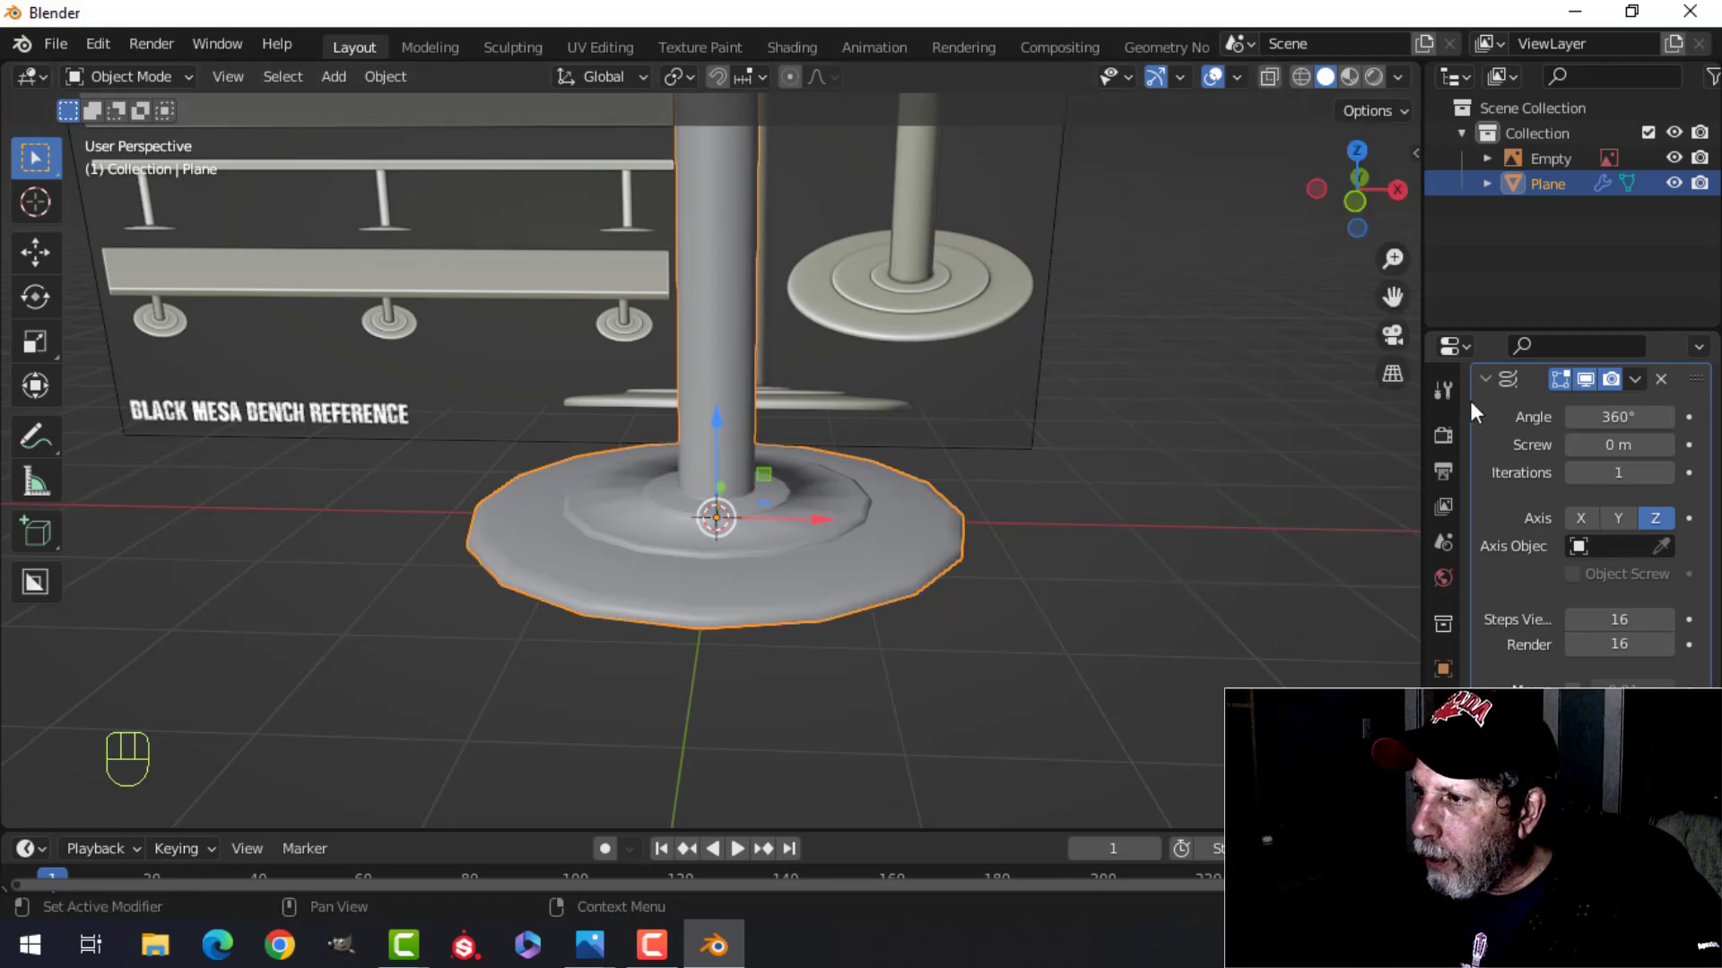
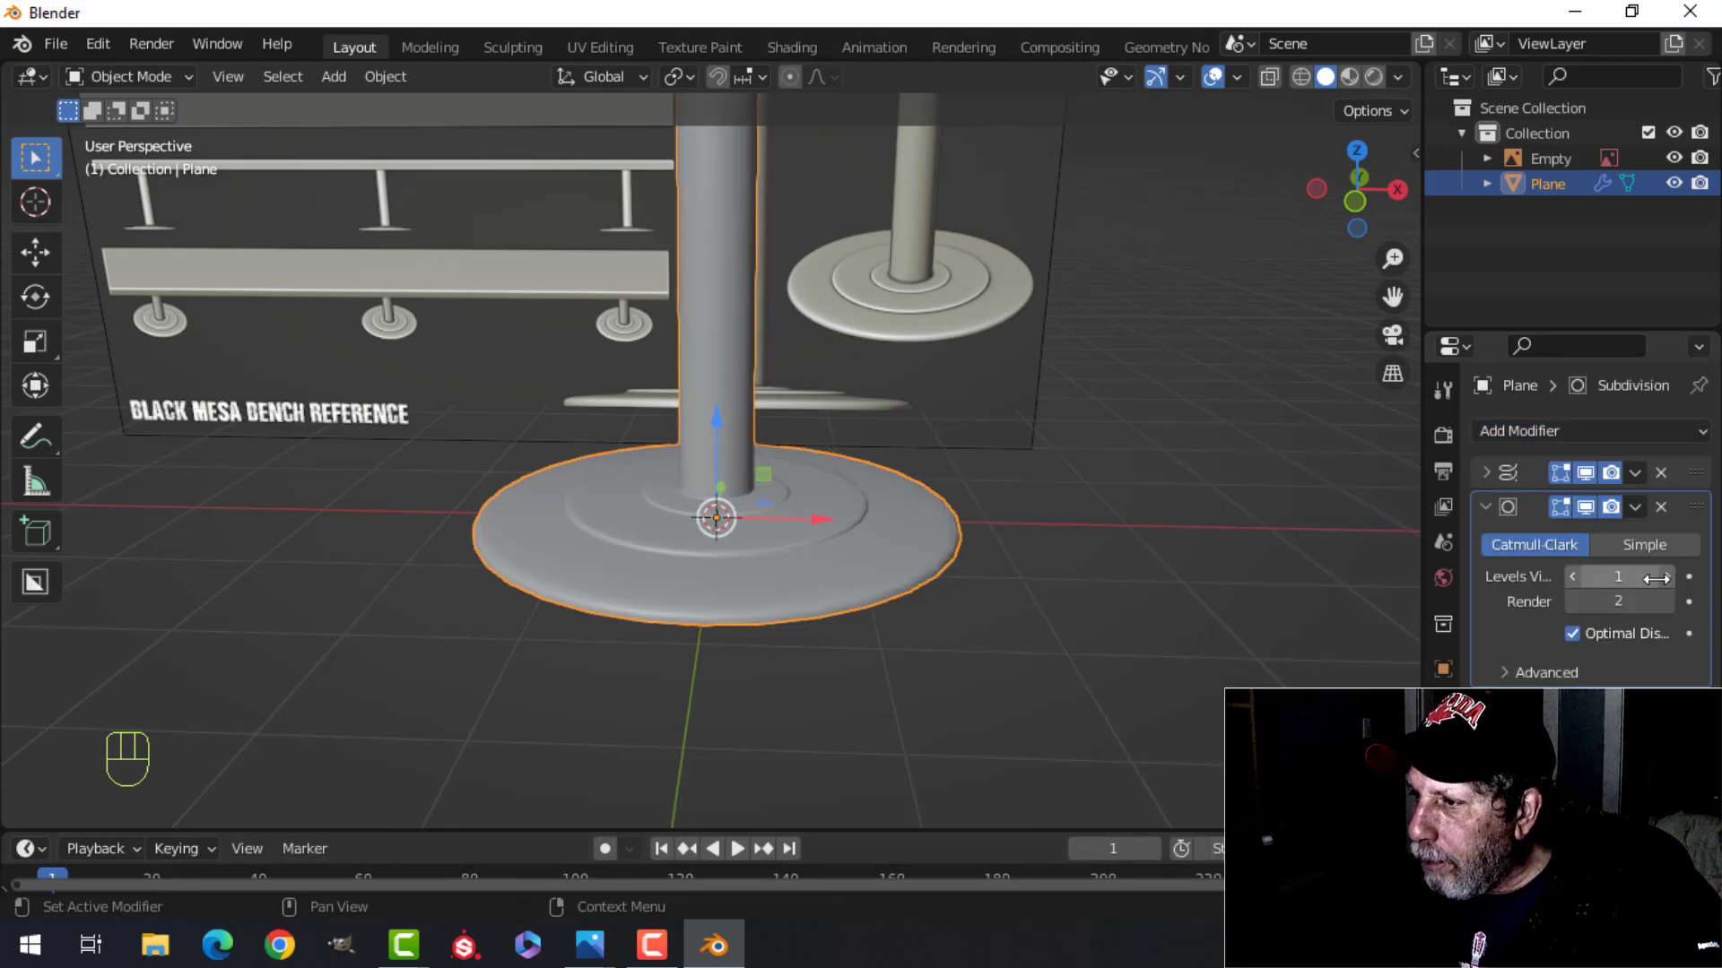
- Raise the subdivision level and inspect the smoothed leg base against the reference
{"action": "left_click_drag", "start_coordinate": [1112, 585], "coordinate": [1107, 613]}
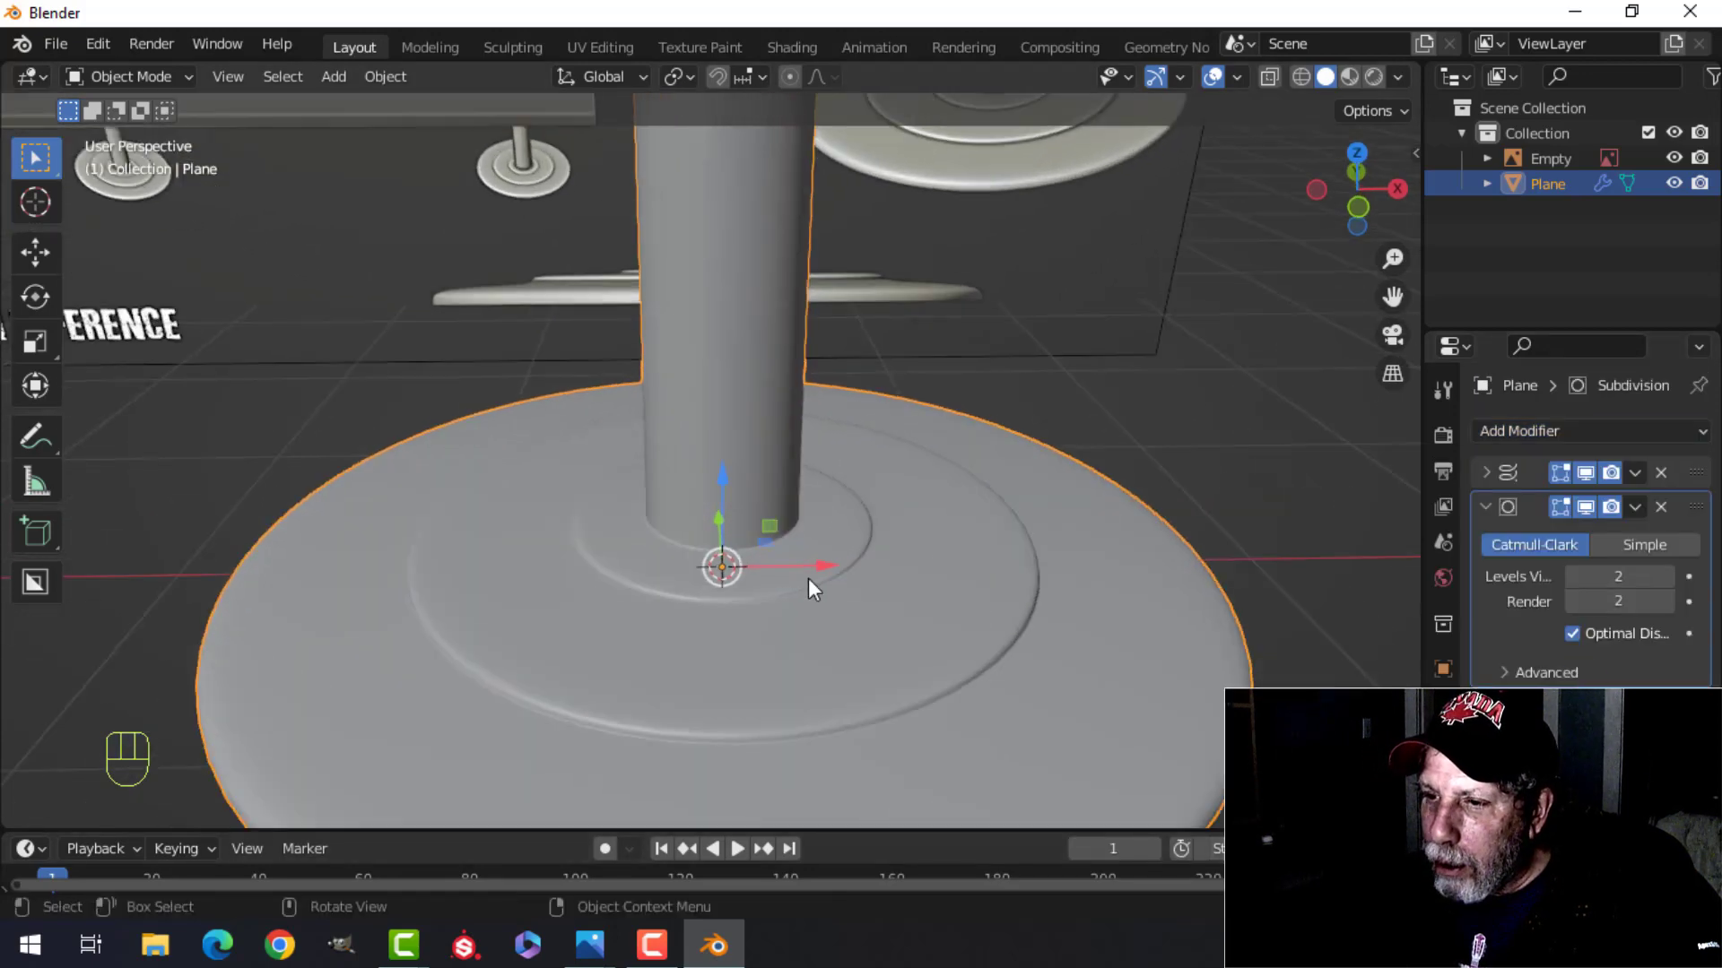
{"action": "left_click_drag", "start_coordinate": [868, 533], "coordinate": [963, 478]}
{"action": "left_click_drag", "start_coordinate": [963, 525], "coordinate": [959, 468]}
{"action": "left_click_drag", "start_coordinate": [792, 493], "coordinate": [801, 489]}
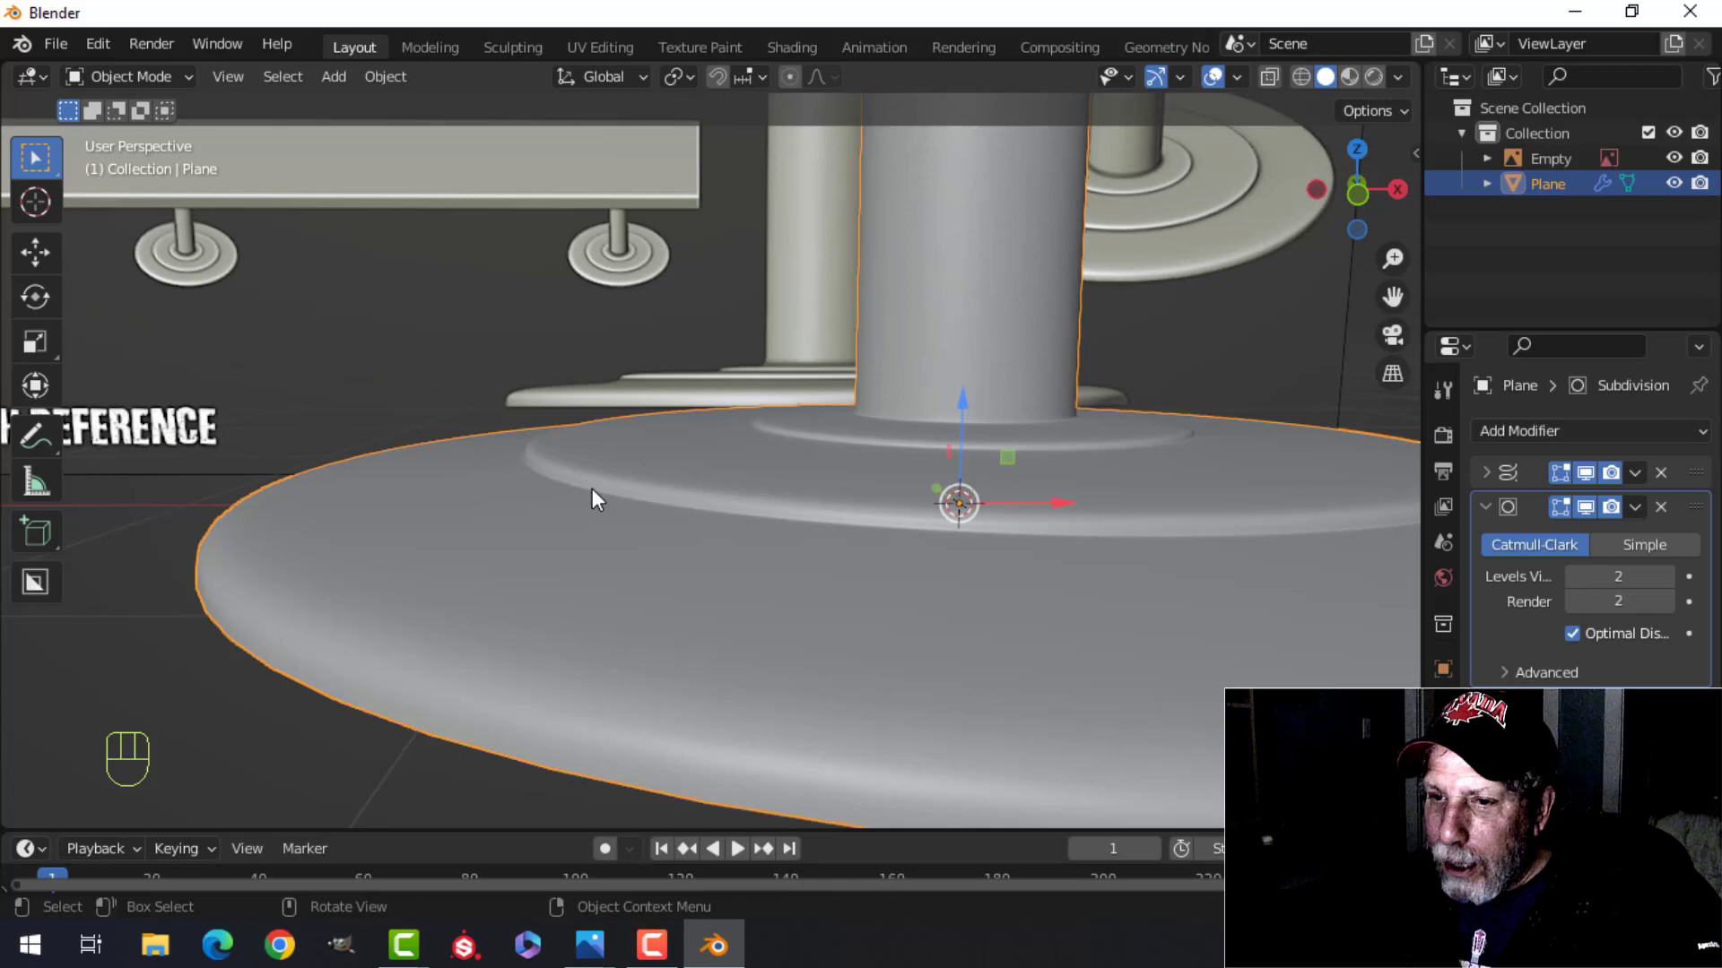
{"action": "left_click_drag", "start_coordinate": [665, 531], "coordinate": [748, 527]}
{"action": "left_click_drag", "start_coordinate": [840, 522], "coordinate": [714, 545]}
{"action": "middle_click", "coordinate": [660, 495]}
- Orbit around the leg to check the stepped rings before applying the Screw modifier
{"action": "left_click_drag", "start_coordinate": [671, 488], "coordinate": [683, 495]}
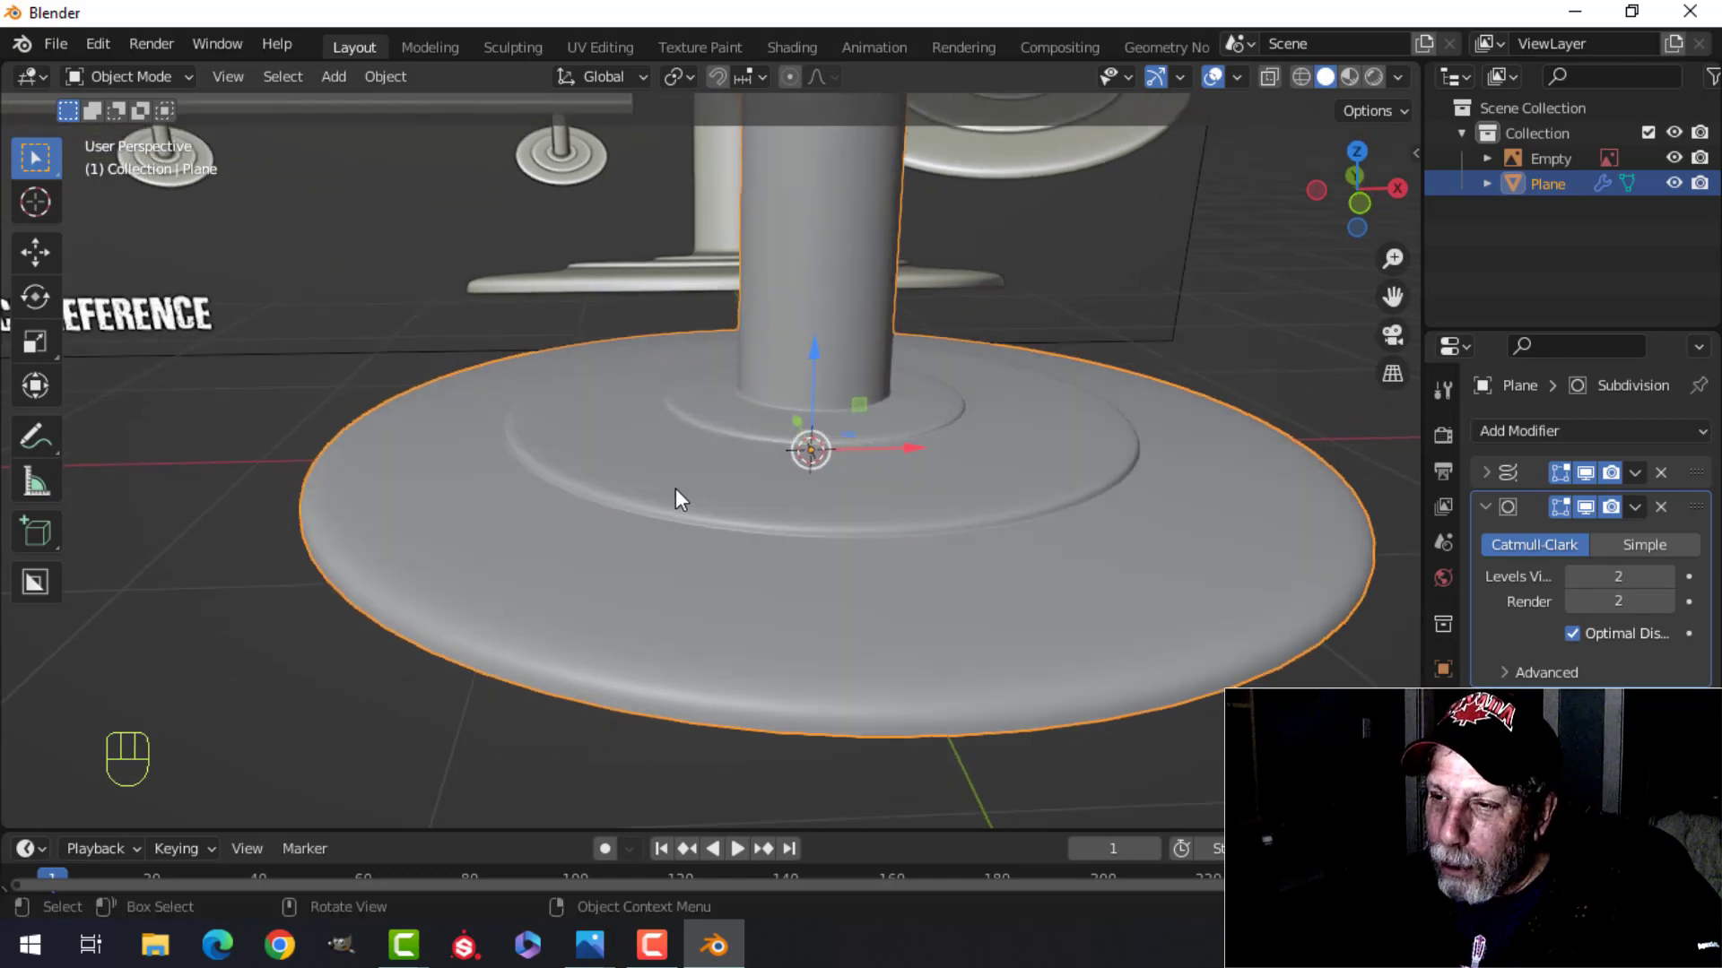
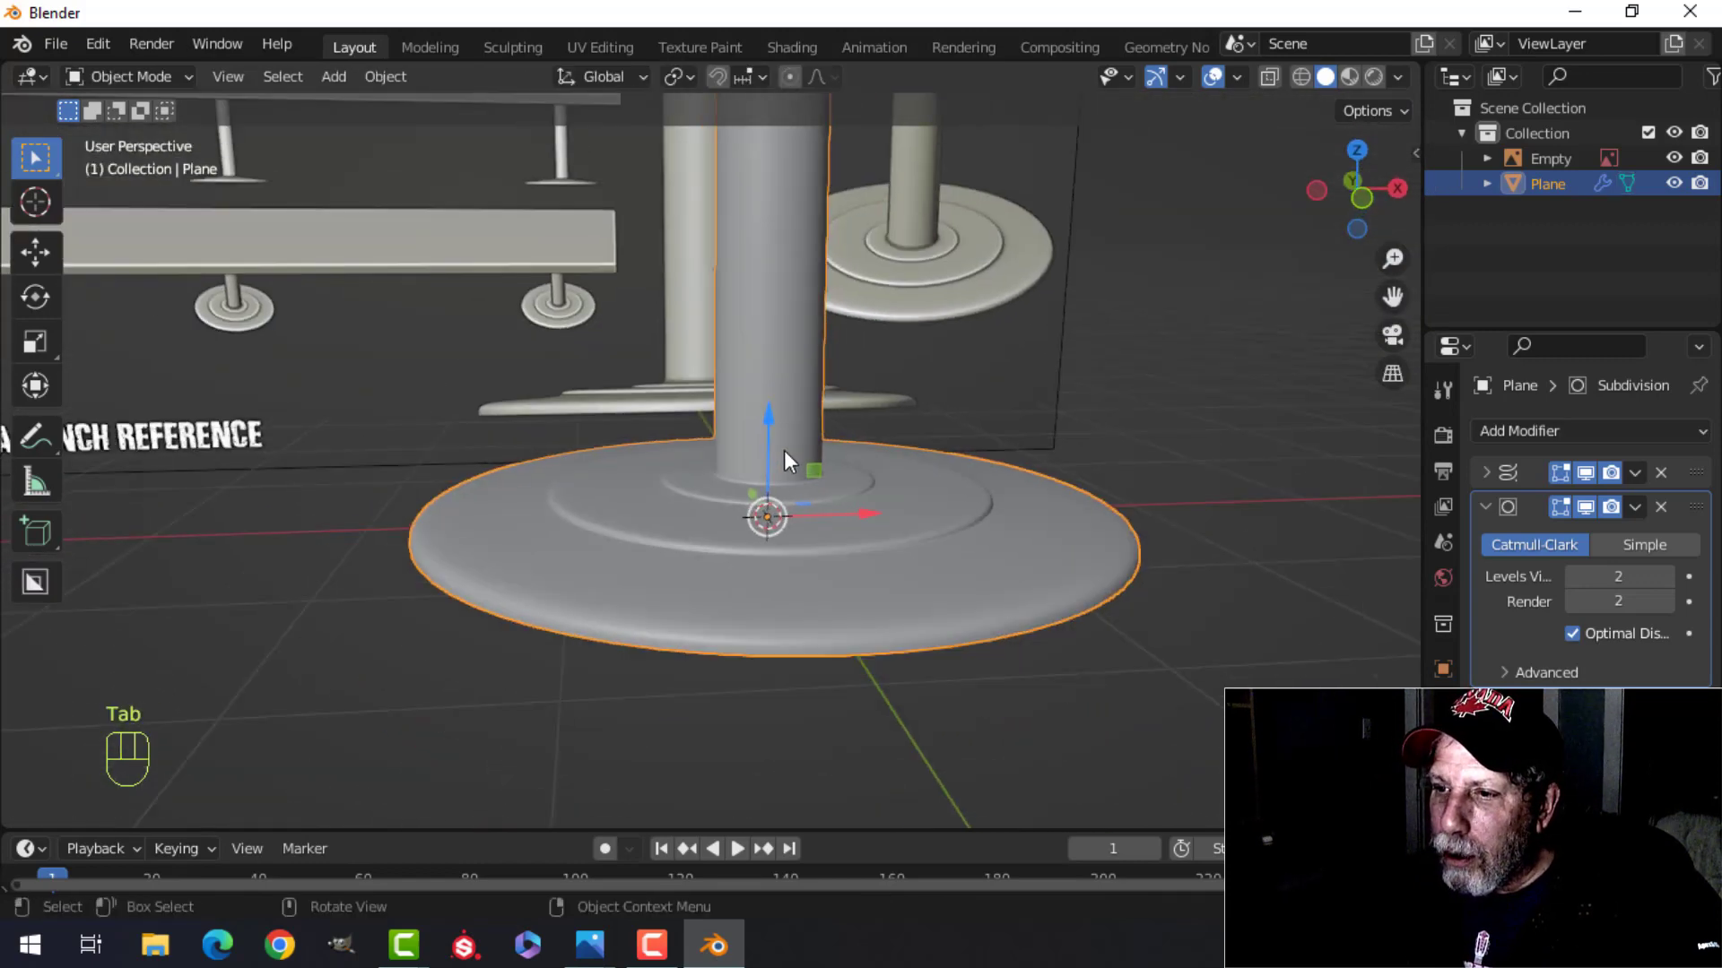
{"action": "left_click_drag", "start_coordinate": [726, 555], "coordinate": [661, 460]}
{"action": "middle_click", "coordinate": [896, 533]}
{"action": "left_click_drag", "start_coordinate": [879, 537], "coordinate": [894, 517]}
{"action": "middle_click", "coordinate": [821, 527]}
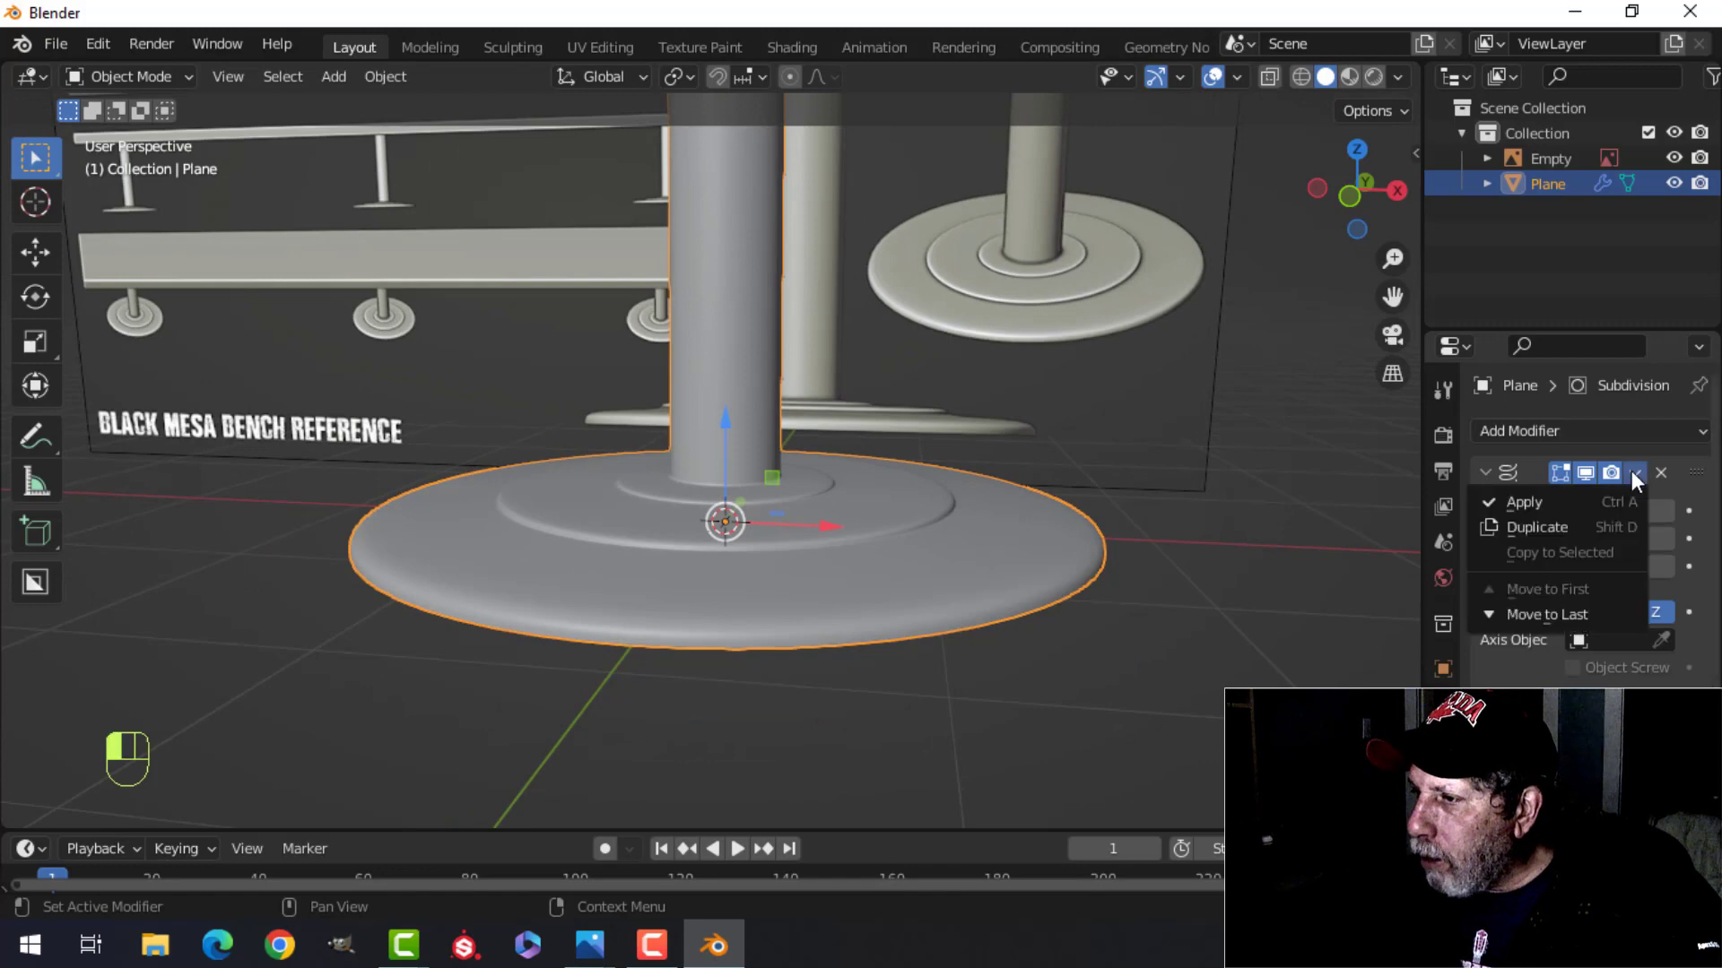
- Apply the Screw modifier to the leg and pull back to view the whole leg
{"action": "left_click_drag", "start_coordinate": [799, 536], "coordinate": [850, 513]}
{"action": "left_click", "coordinate": [1558, 548]}
{"action": "left_click_drag", "start_coordinate": [817, 584], "coordinate": [788, 650]}
{"action": "left_click_drag", "start_coordinate": [807, 614], "coordinate": [835, 556]}
{"action": "left_click_drag", "start_coordinate": [632, 581], "coordinate": [748, 554]}
{"action": "left_click_drag", "start_coordinate": [928, 539], "coordinate": [897, 562]}
{"action": "left_click_drag", "start_coordinate": [903, 563], "coordinate": [859, 576]}
{"action": "left_click_drag", "start_coordinate": [795, 590], "coordinate": [885, 634]}
- Apply the Subdivision modifier, leaving a plain mesh, and deselect the leg
{"action": "key", "text": "ctrl+a"}
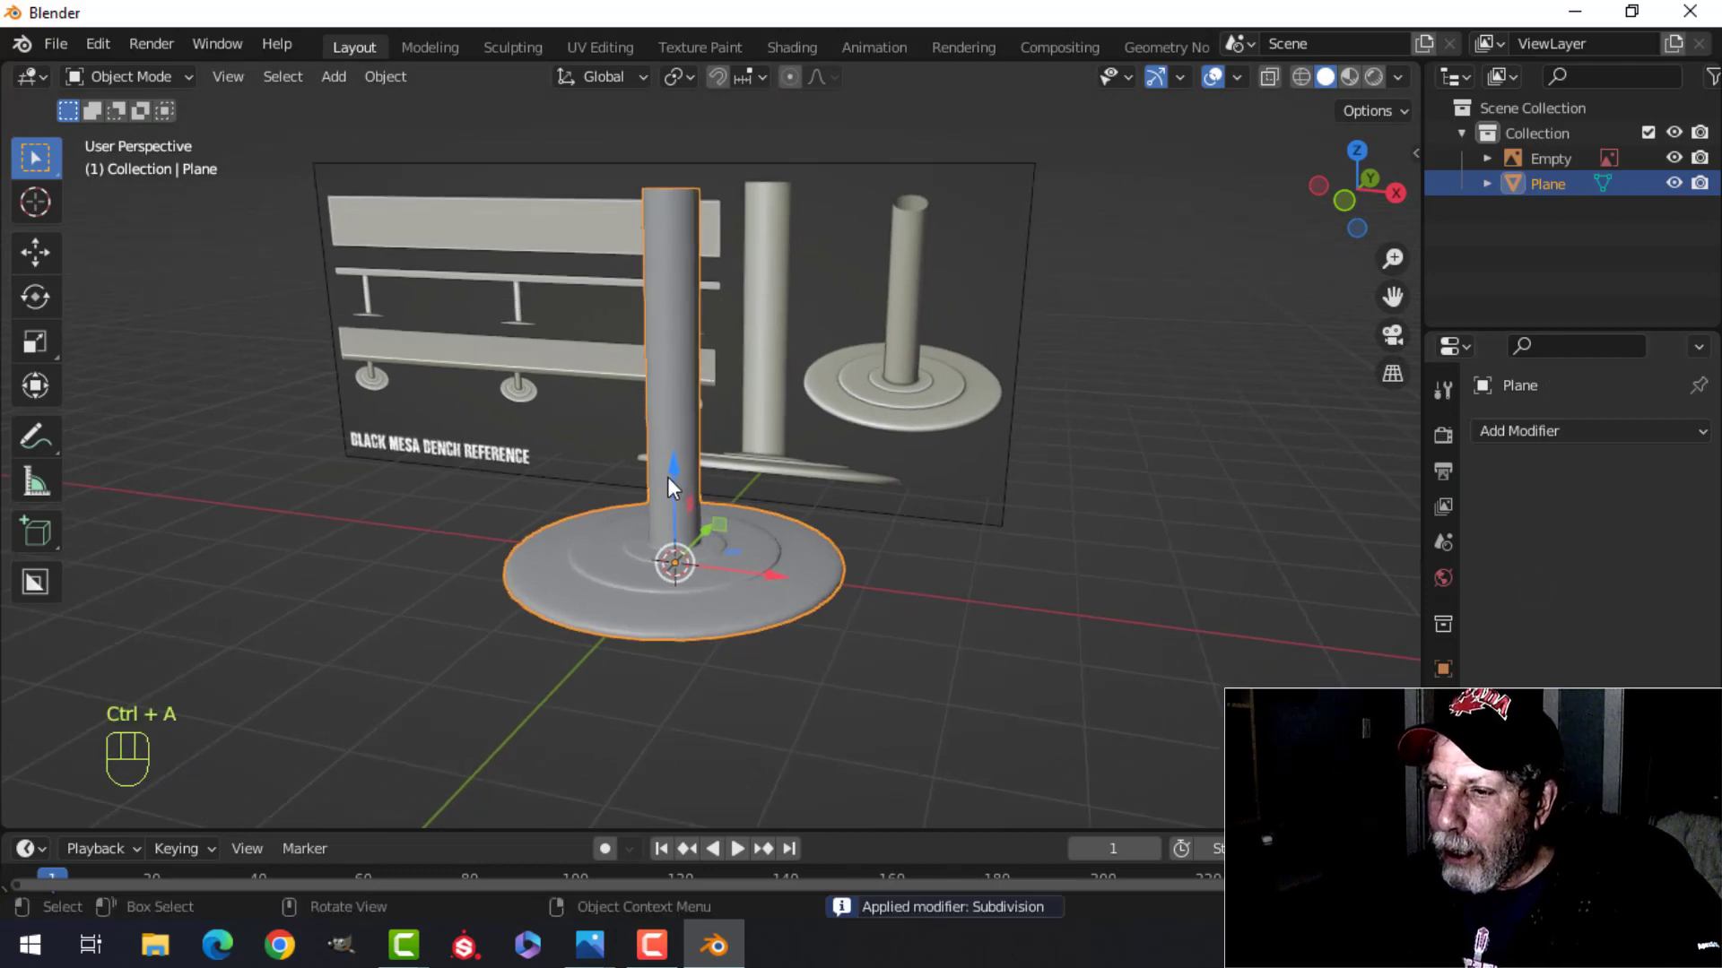
{"action": "key", "text": "alt+a"}
{"action": "middle_click", "coordinate": [701, 525]}
{"action": "middle_click", "coordinate": [721, 533]}
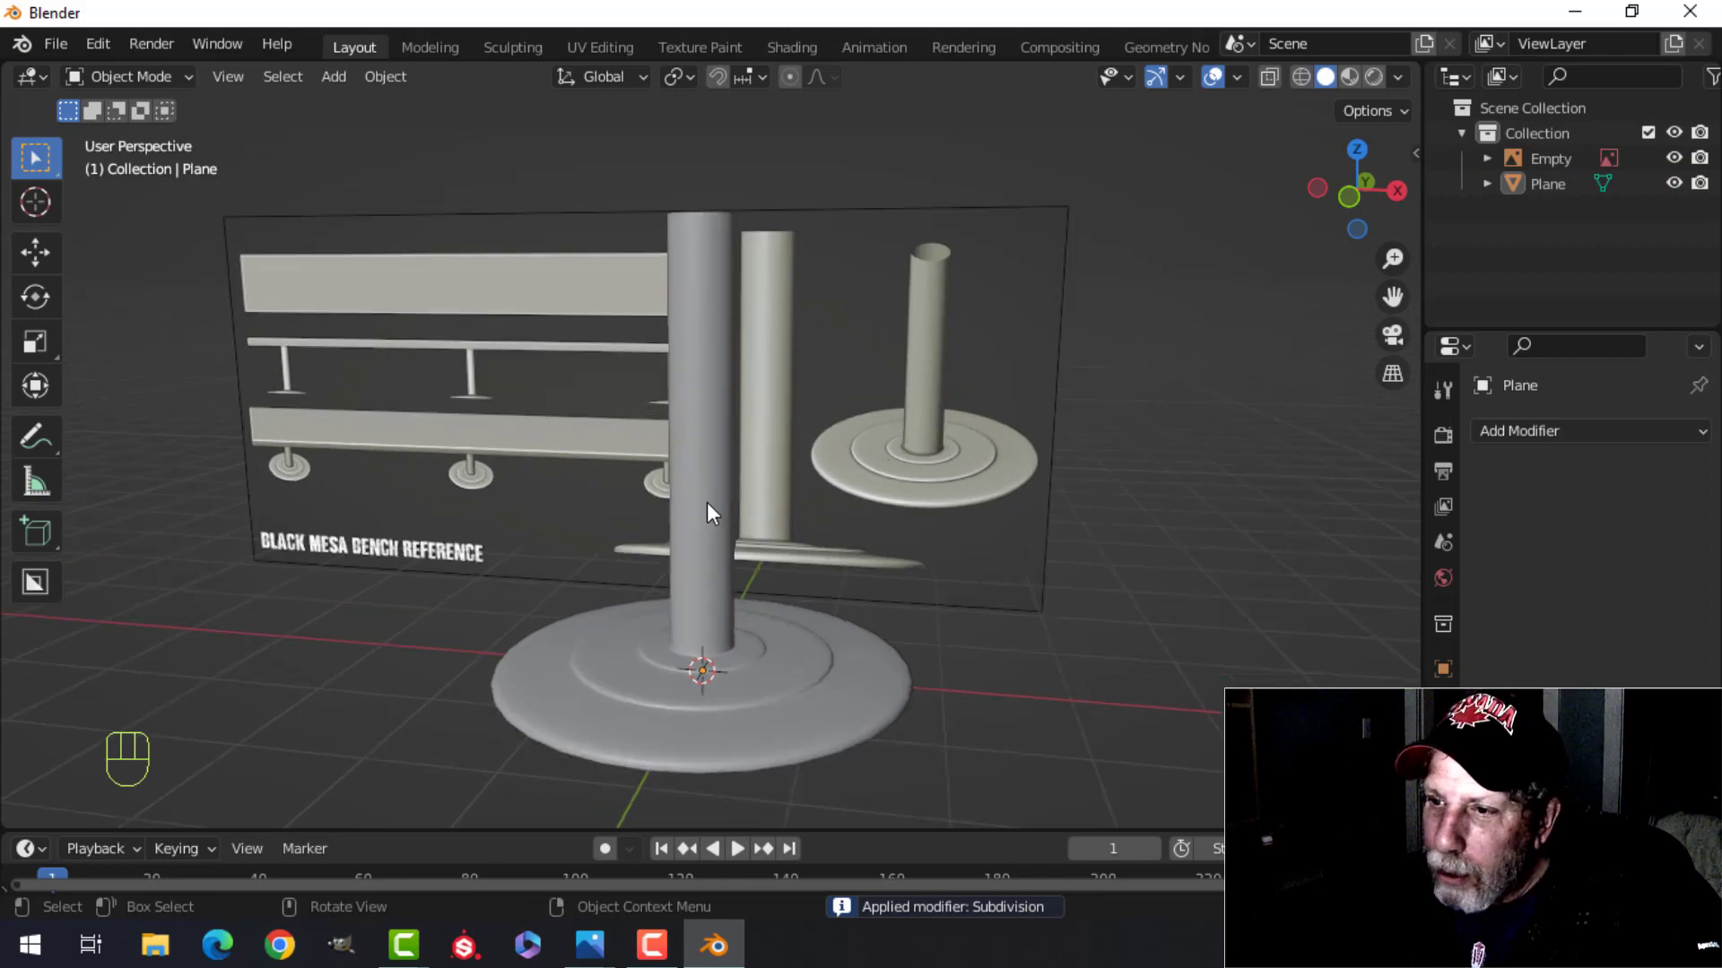
{"action": "left_click_drag", "start_coordinate": [743, 504], "coordinate": [804, 495]}
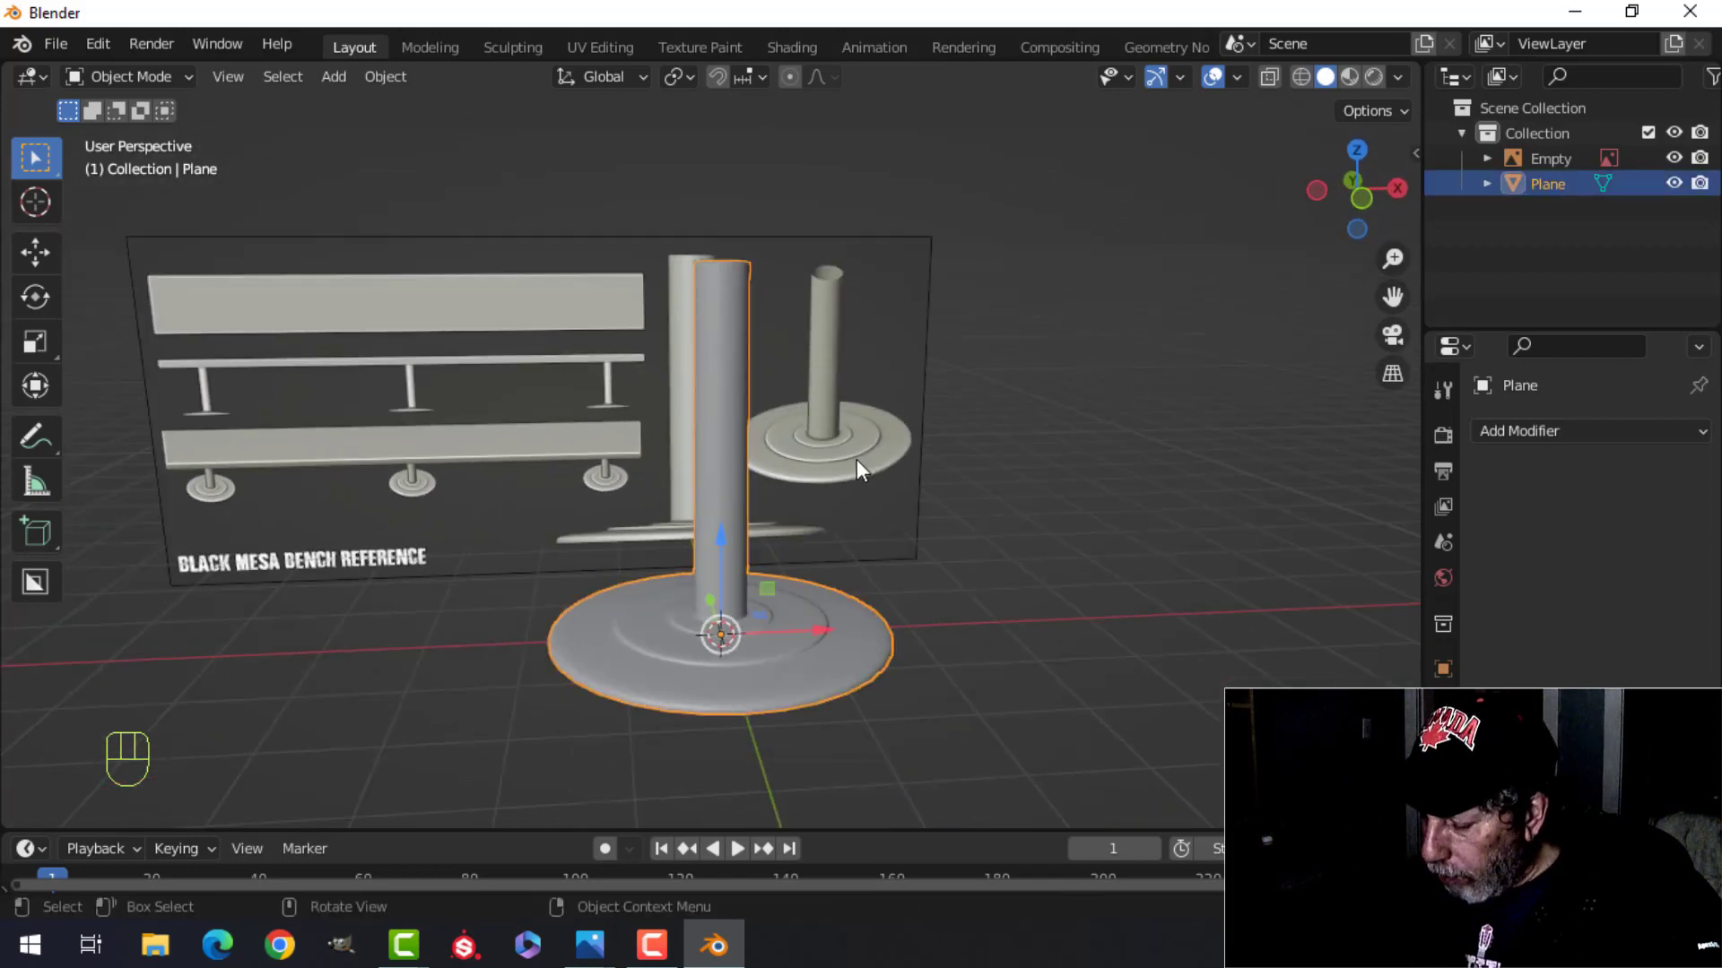
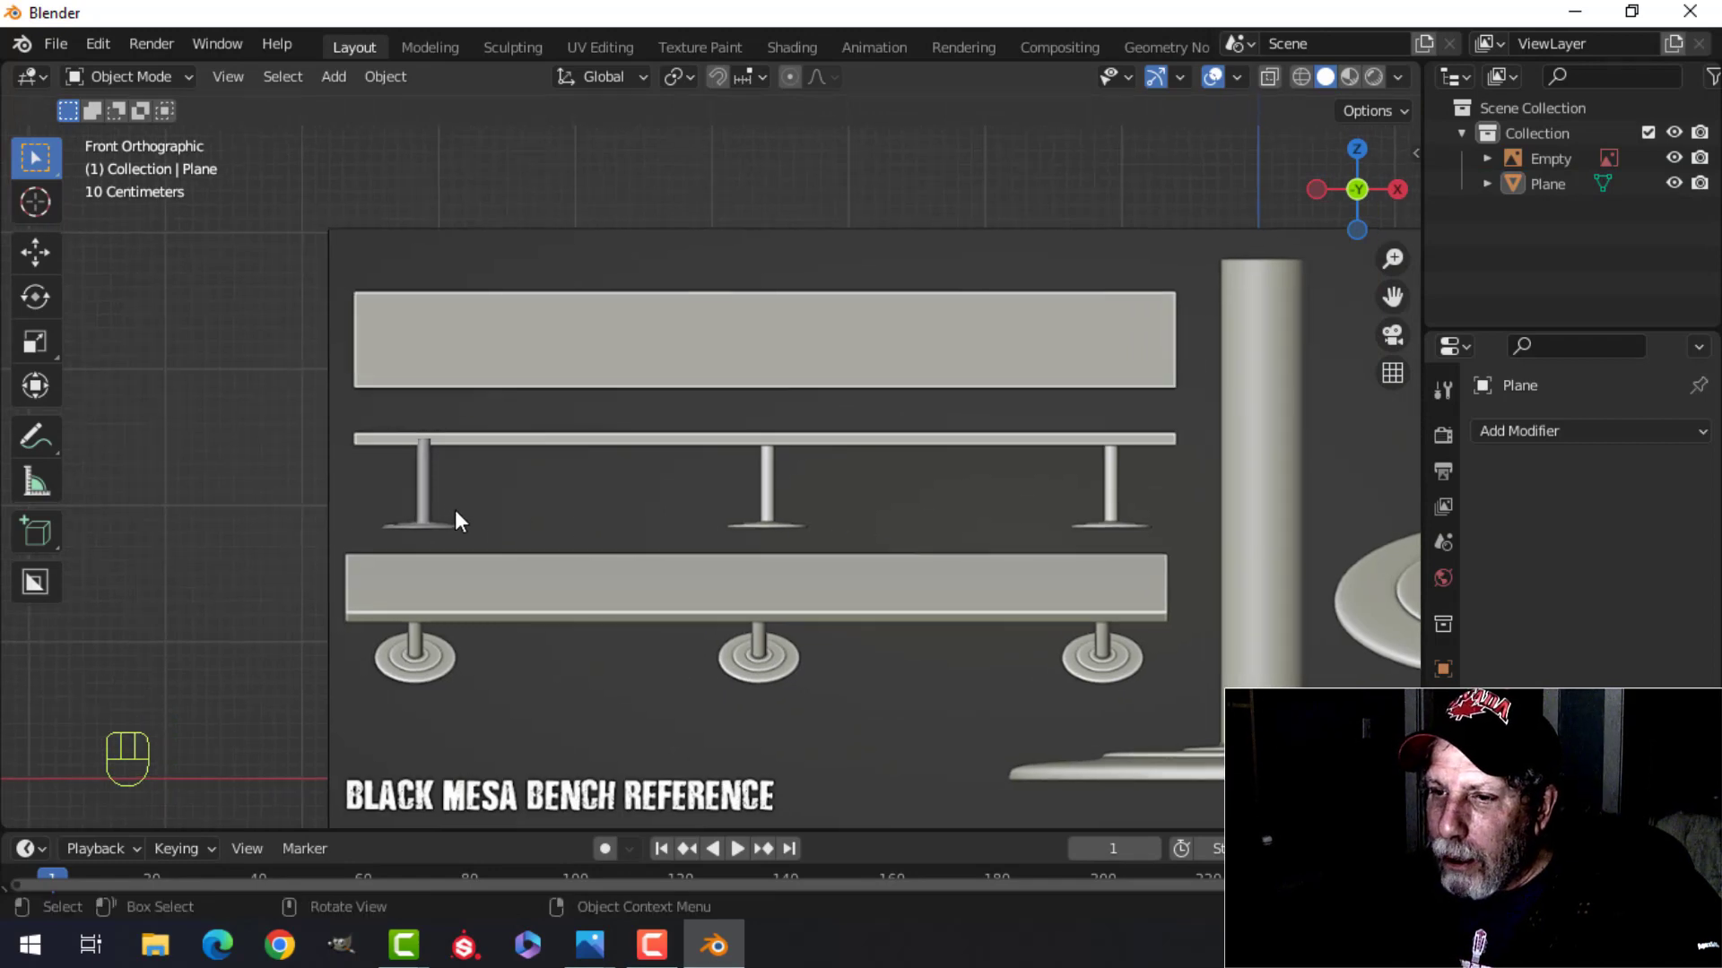
- Array the leg into three copies with Count 3 and Relative Offset X 4.09, then apply it as real geometry
{"action": "left_click", "coordinate": [437, 503]}
{"action": "left_click_drag", "start_coordinate": [1523, 434], "coordinate": [1206, 516]}
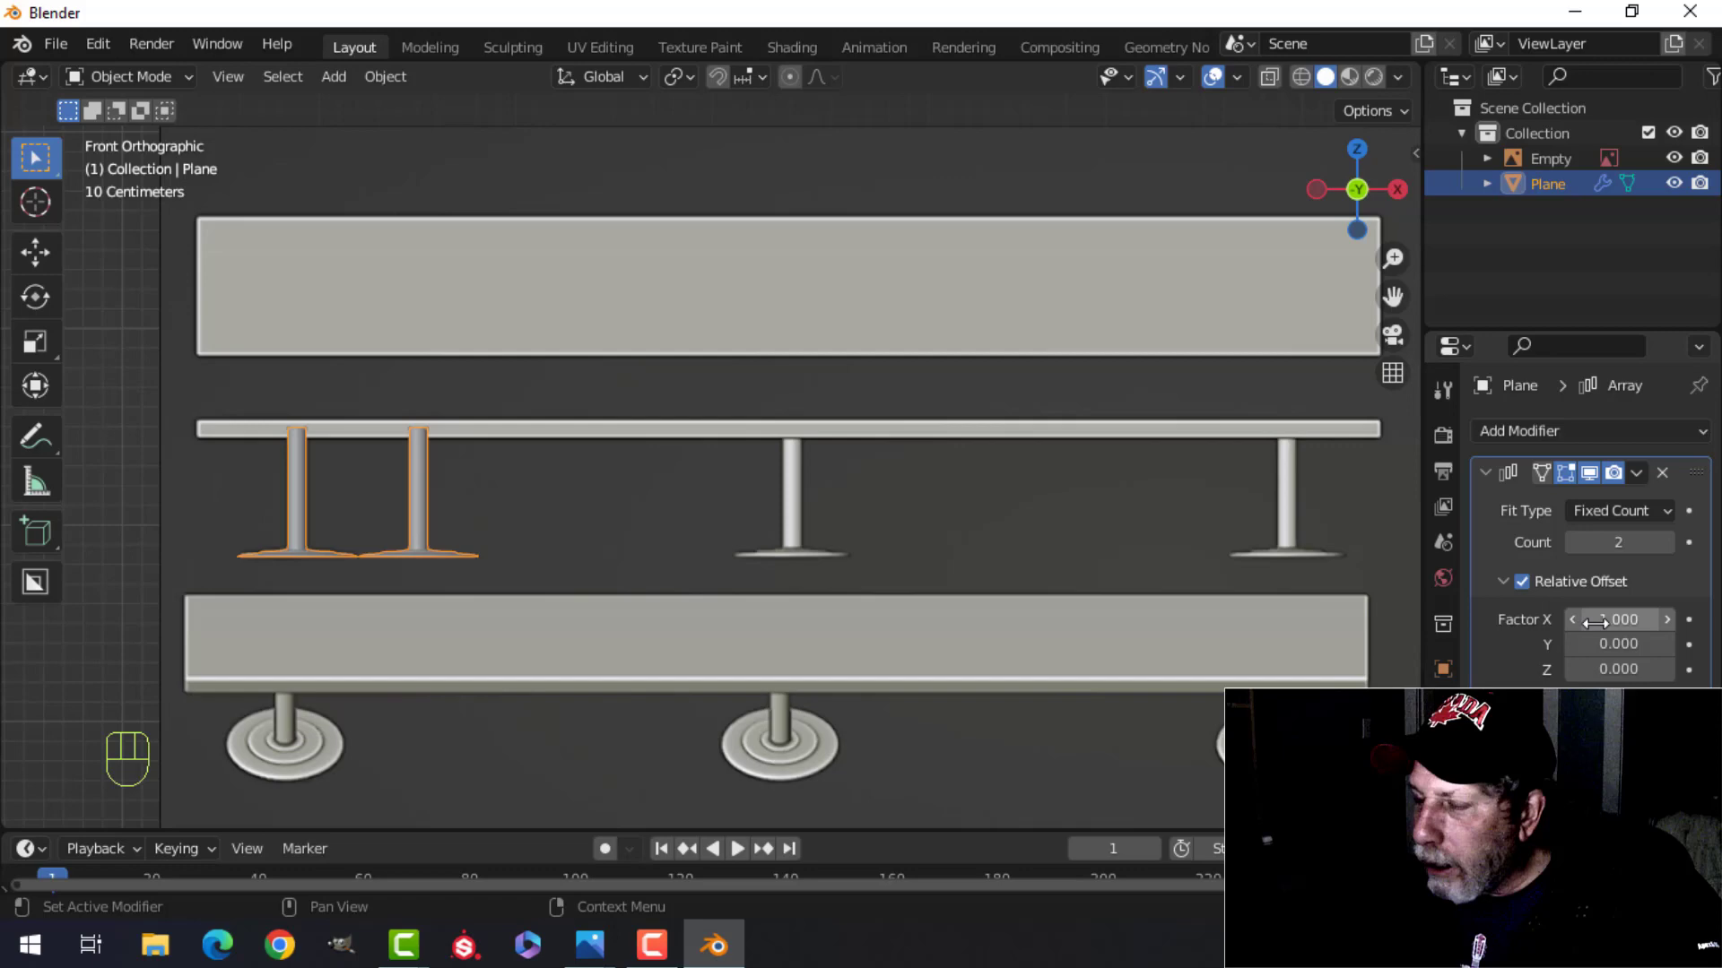
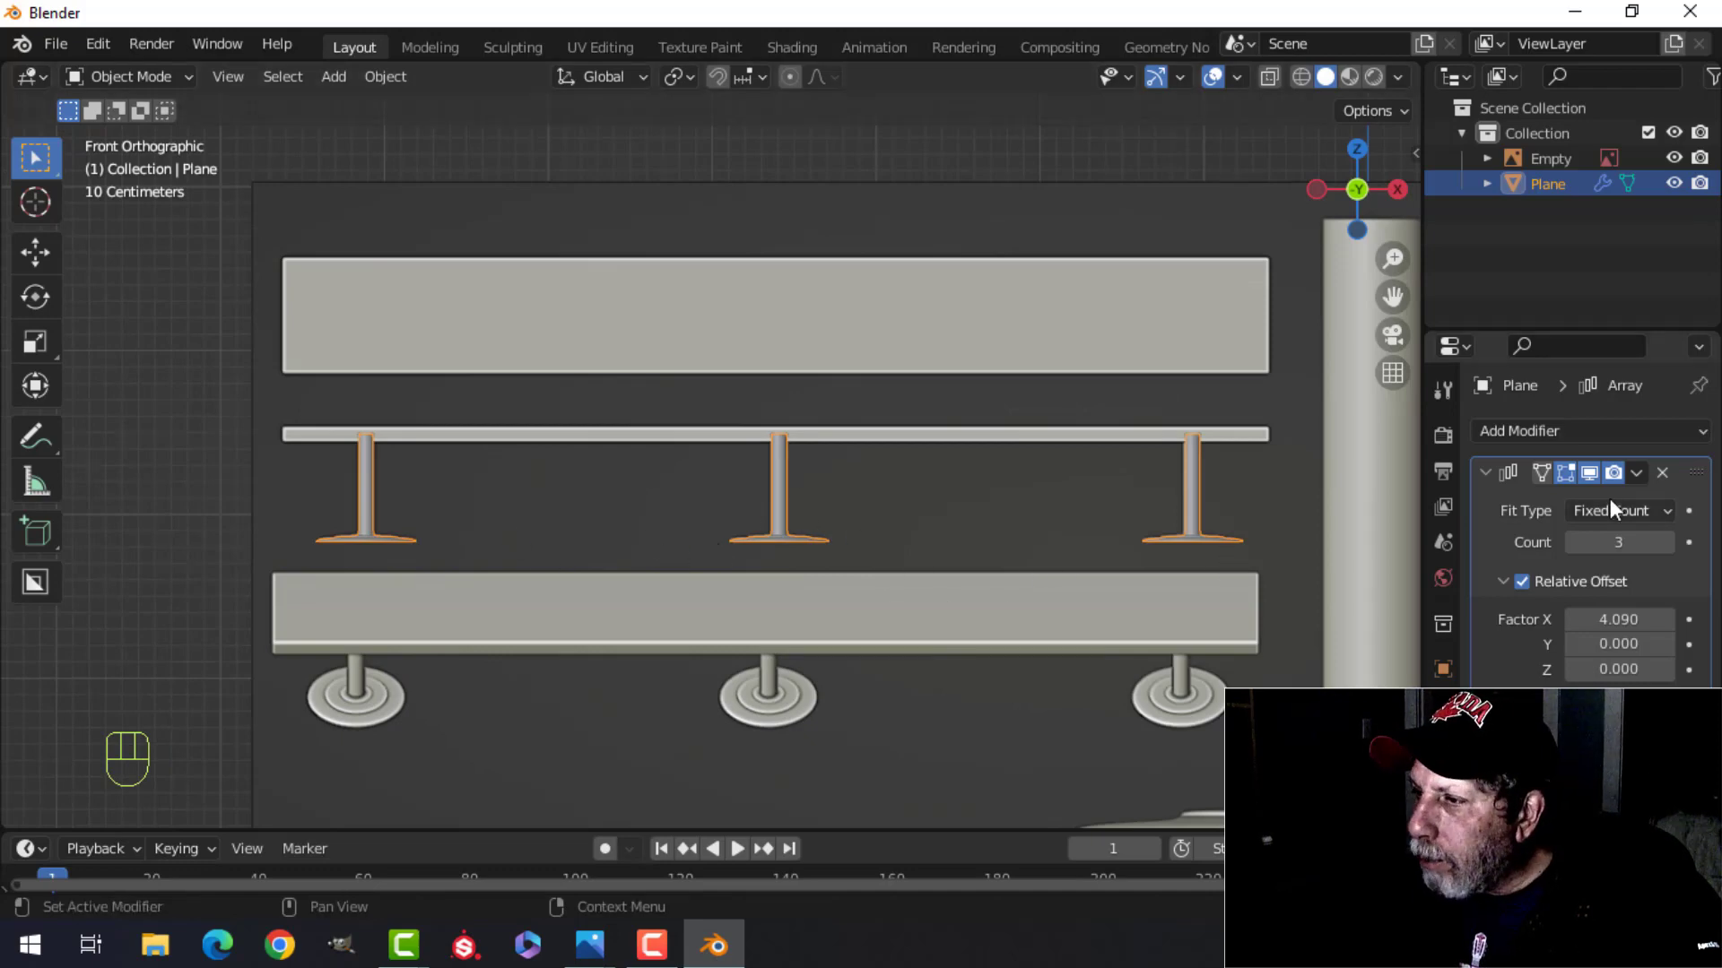
{"action": "left_click_drag", "start_coordinate": [1639, 481], "coordinate": [1547, 503]}
{"action": "key", "text": "Tab"}
{"action": "key", "text": "a"}
{"action": "key", "text": "shift+s"}
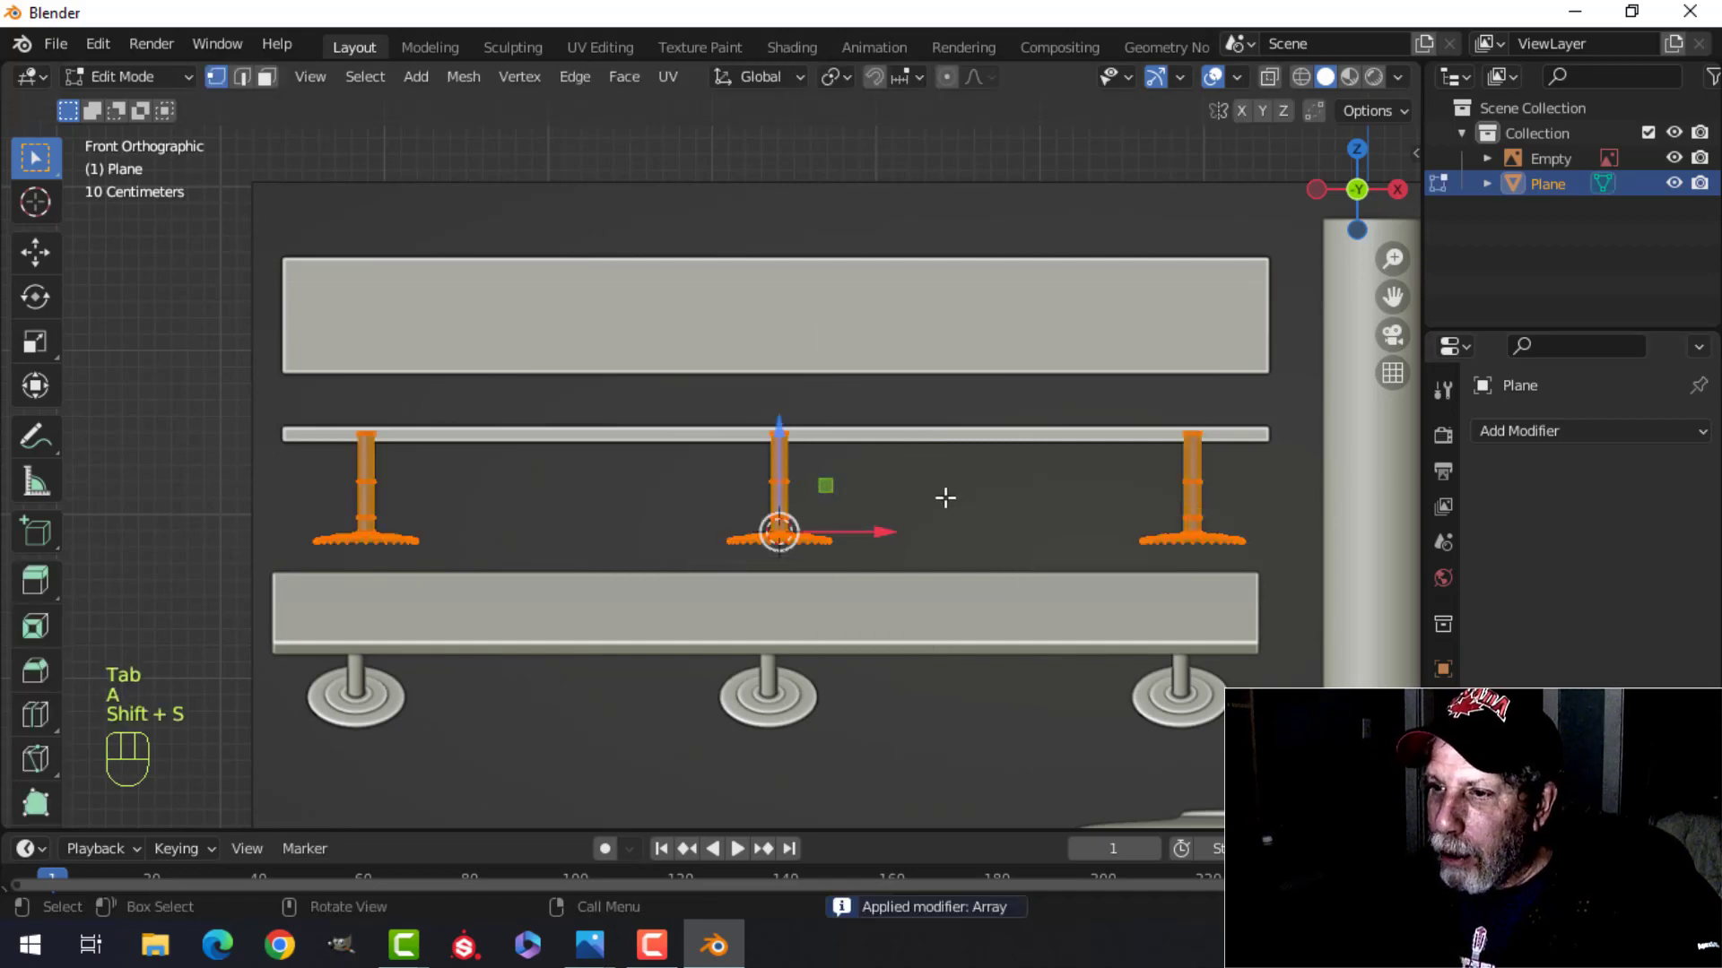
{"action": "key", "text": "Tab"}
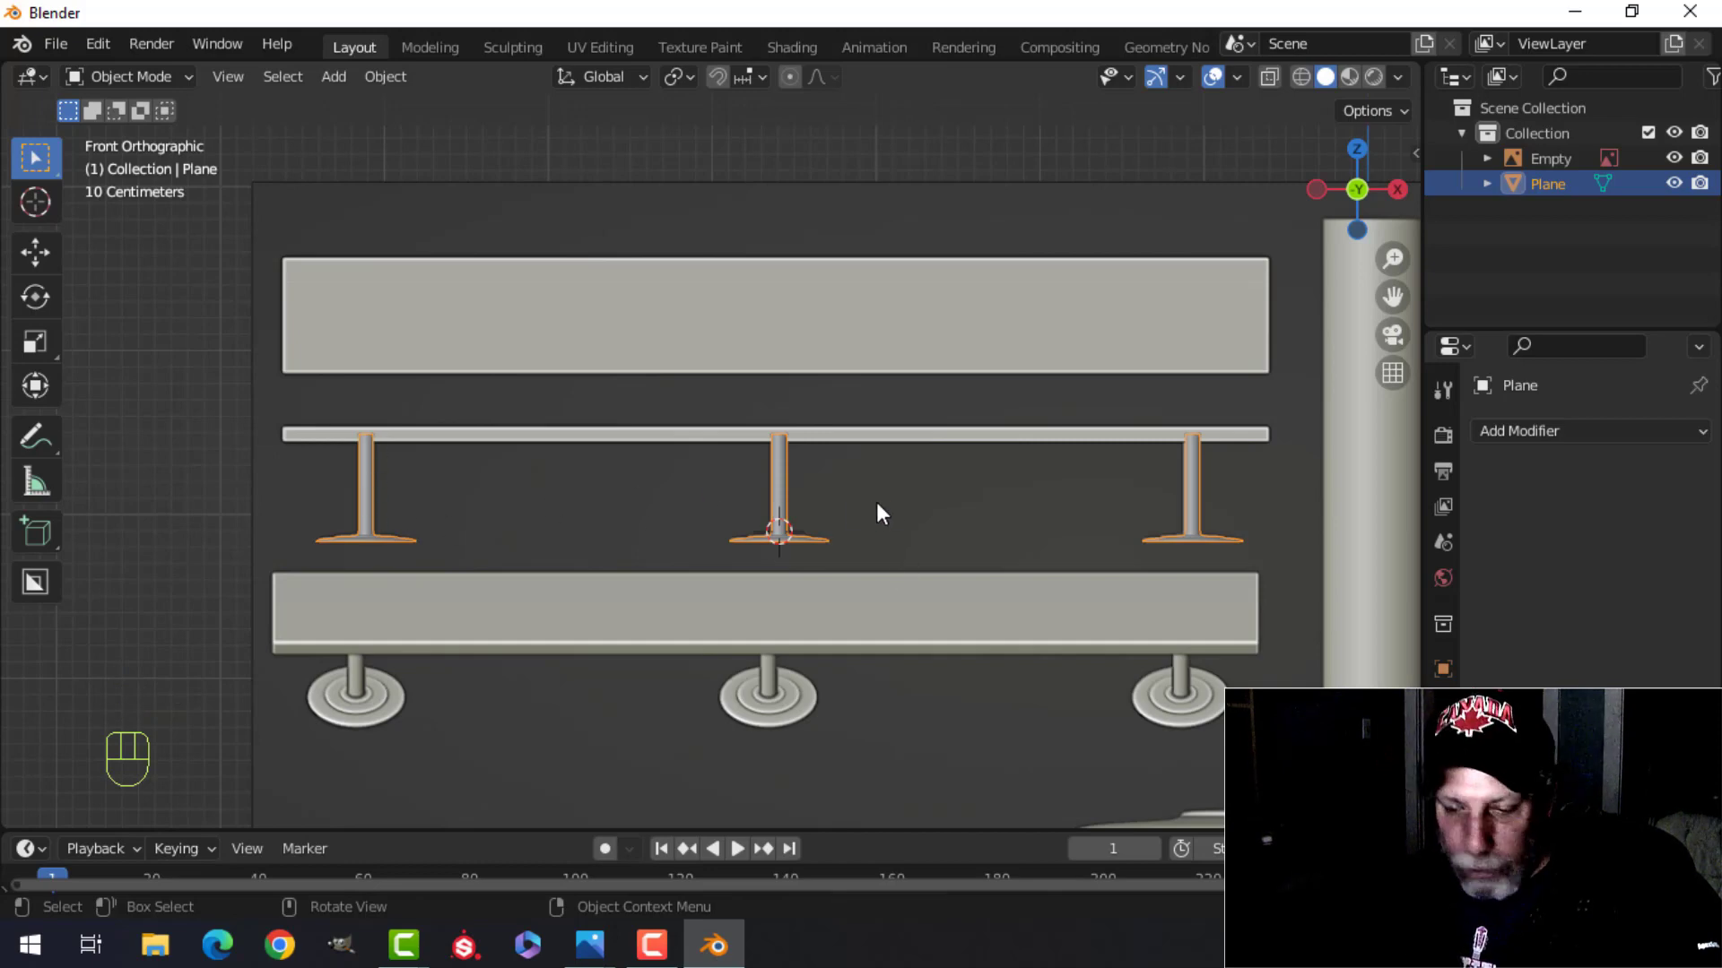
- Add a seat plane and scale it along X to span all three pedestal legs
{"action": "key", "text": "shift+a"}
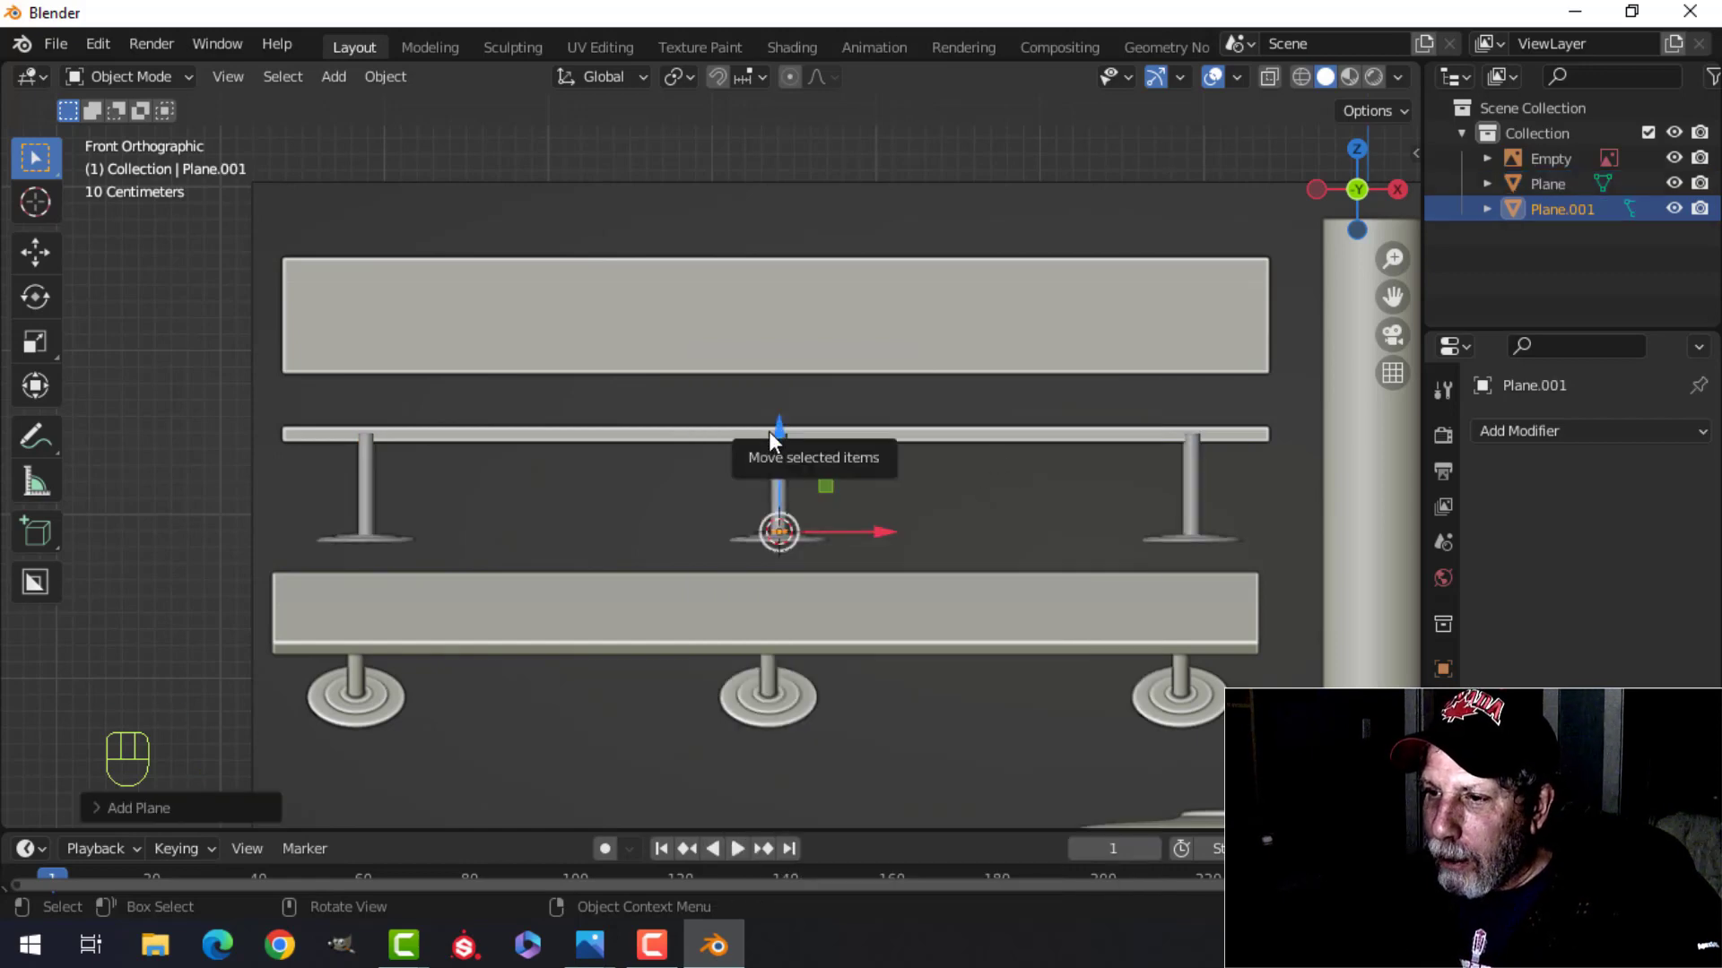
{"action": "left_click", "coordinate": [786, 434]}
{"action": "key", "text": "Tab"}
{"action": "key", "text": "s"}
{"action": "key", "text": "x"}
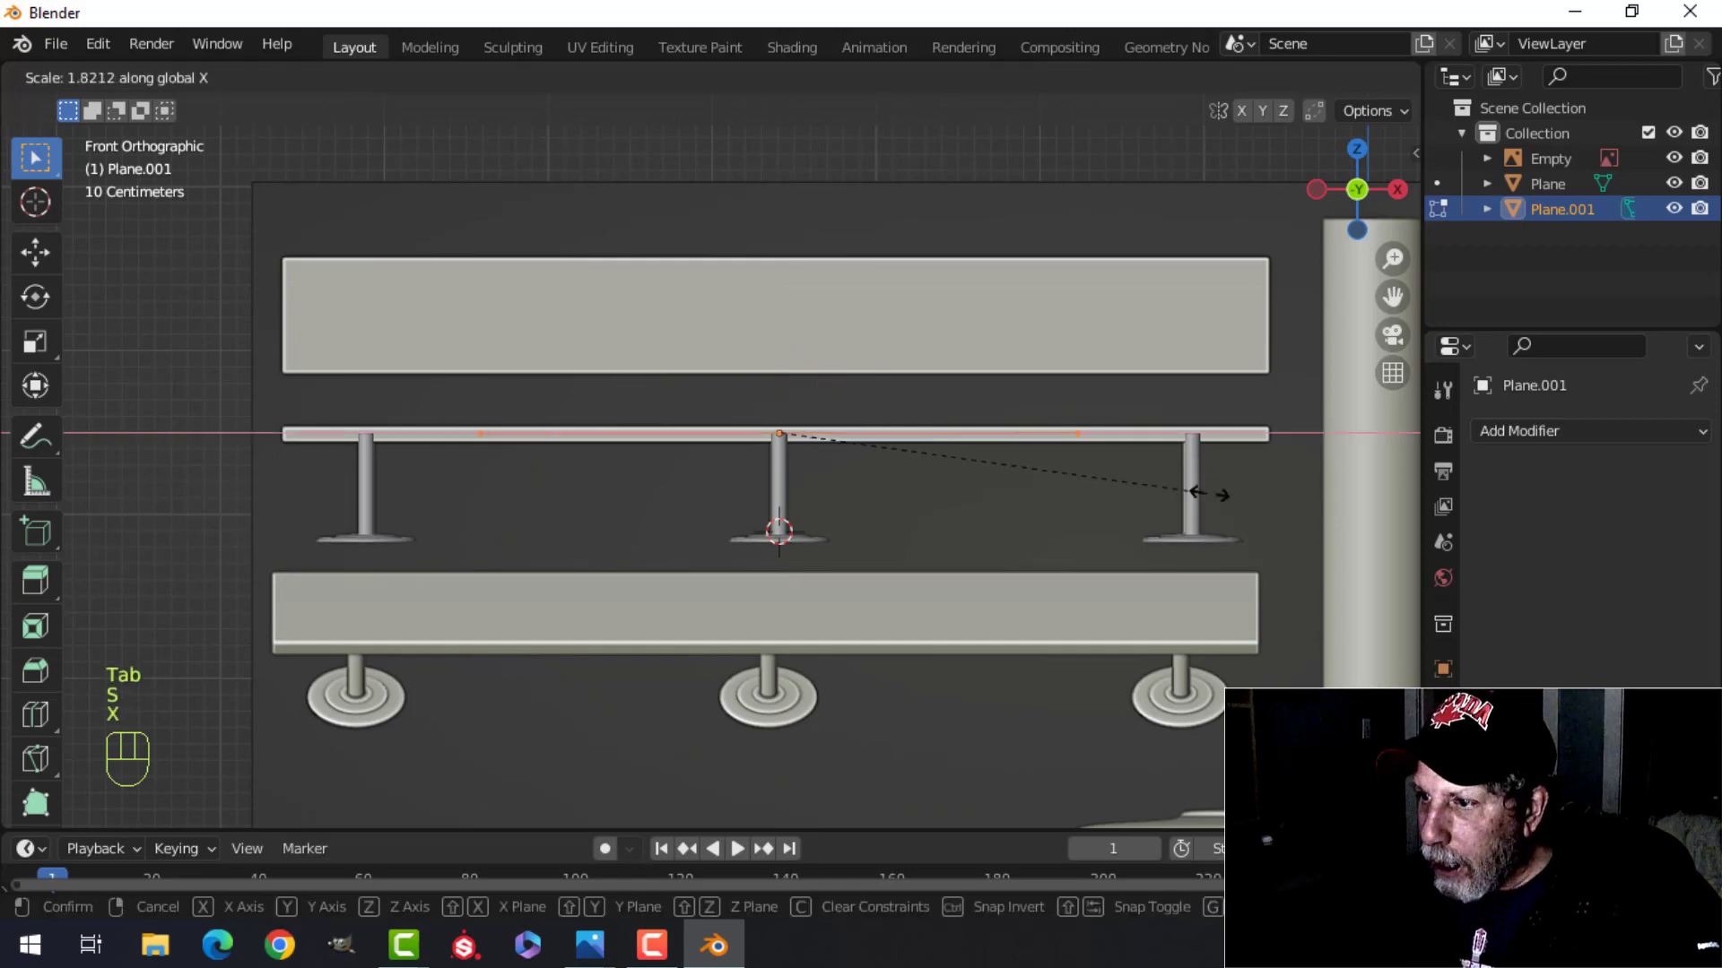
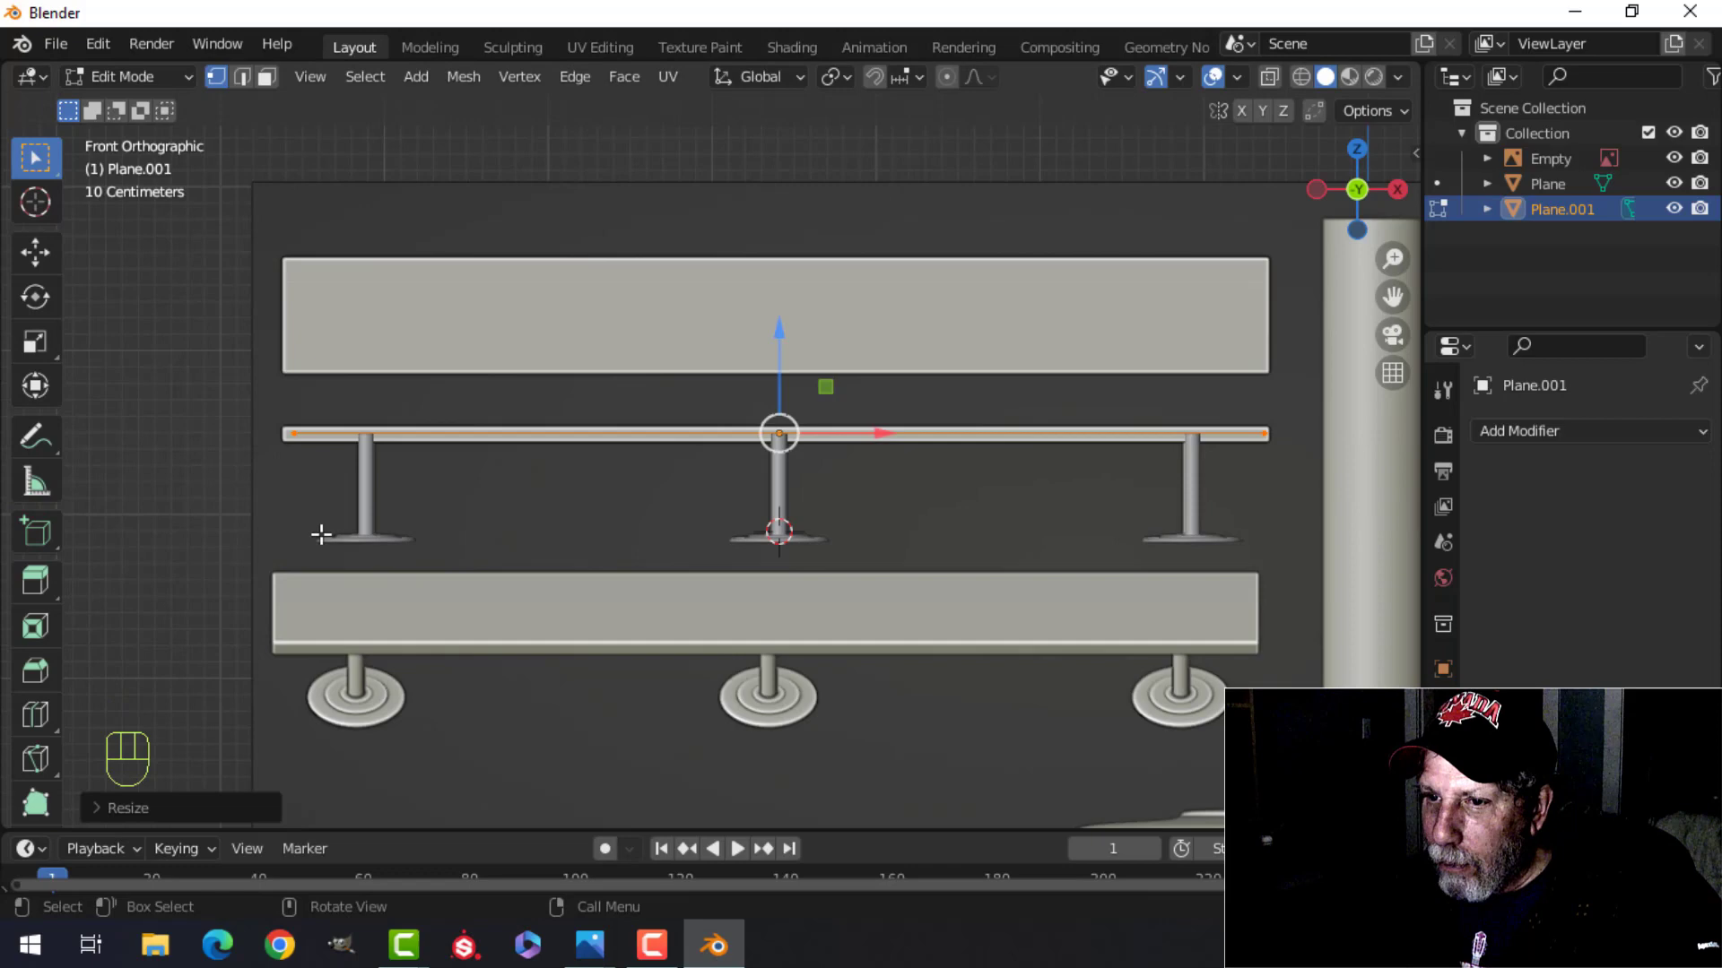
{"action": "key", "text": "x"}
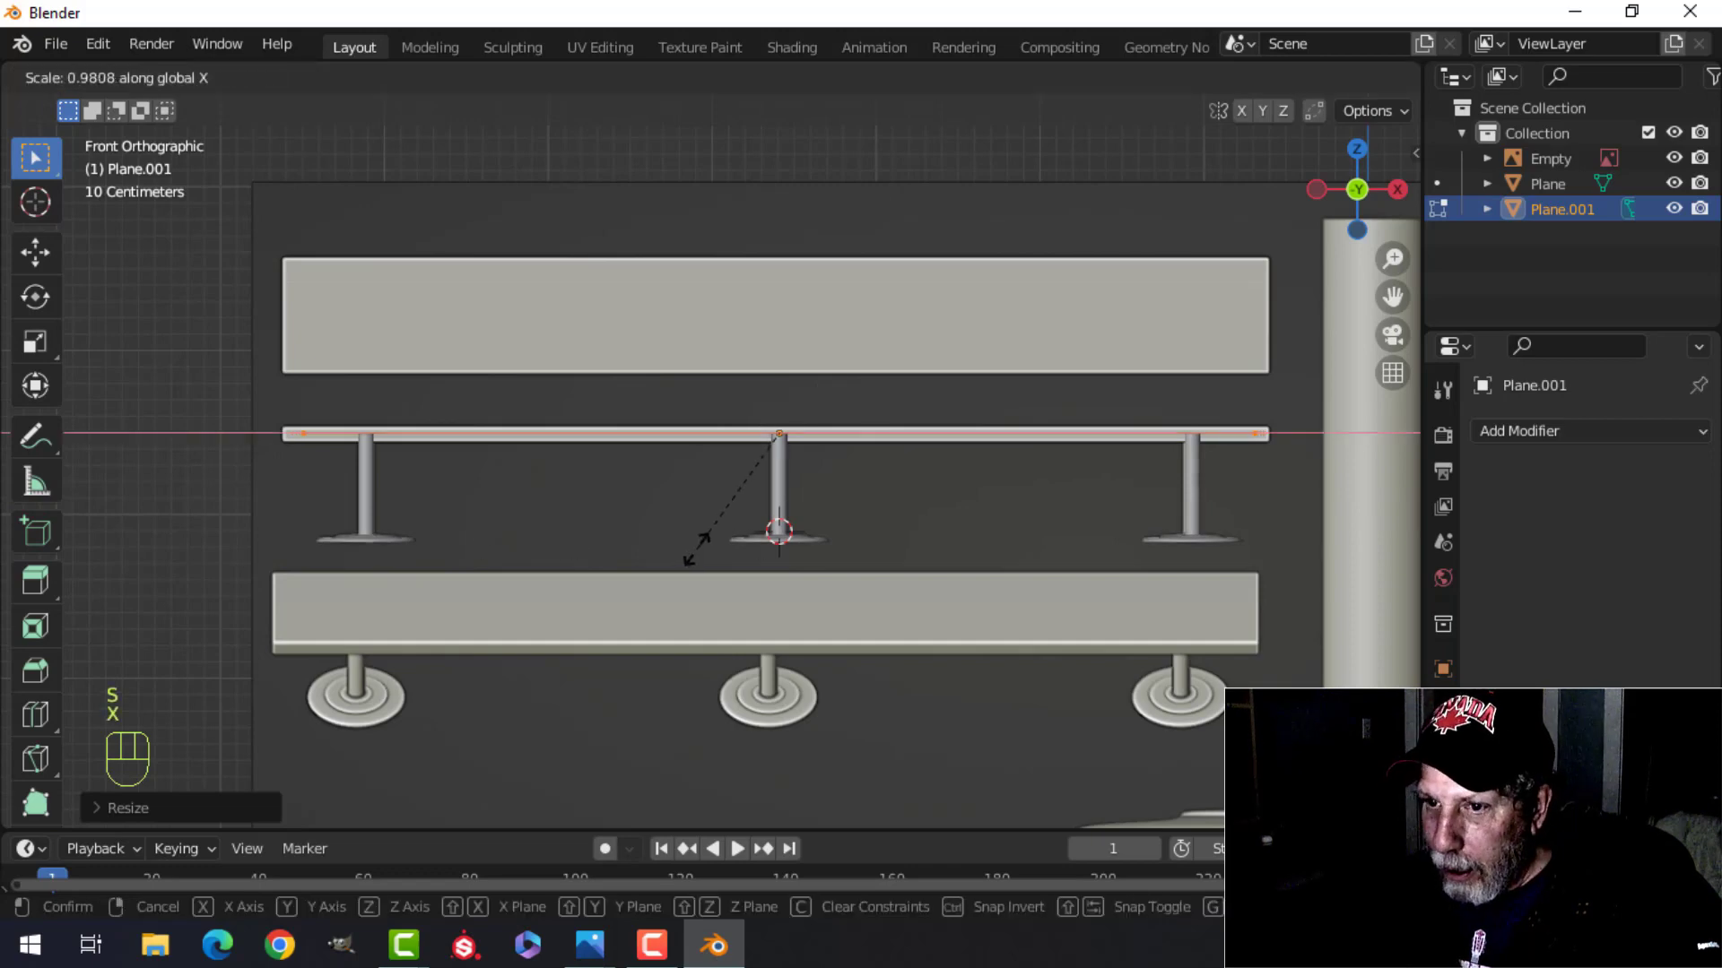
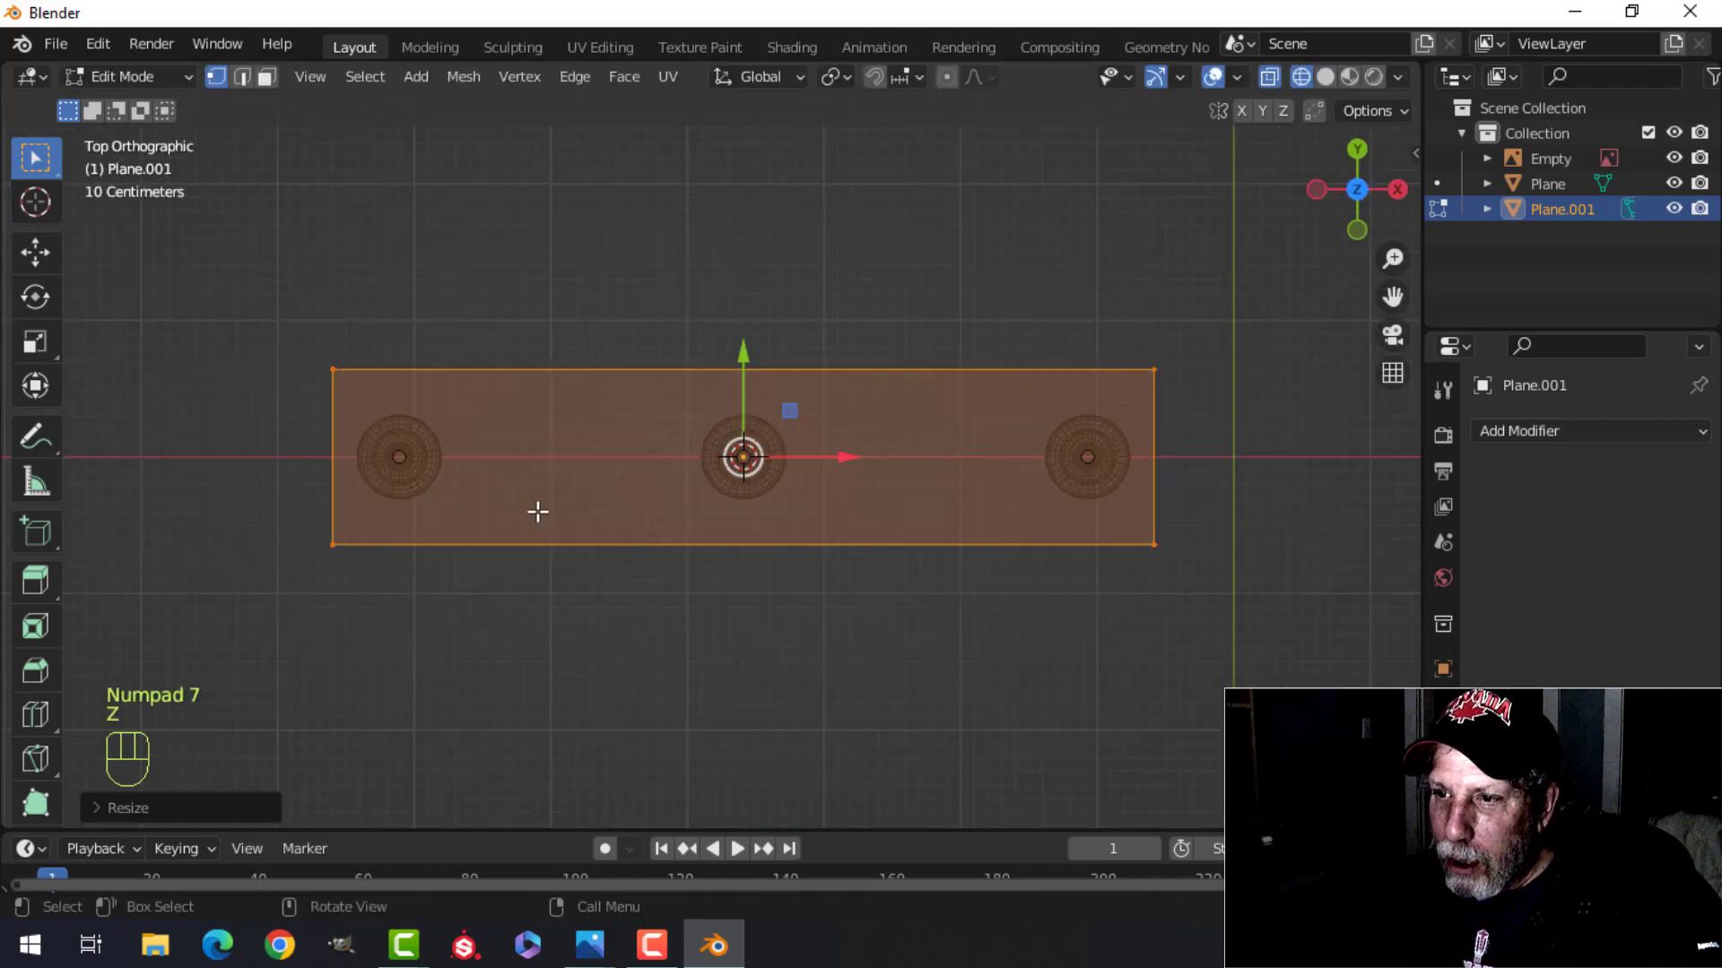
- Narrow the seat along Y, give it thickness and beveled edges, and delete the reference image
{"action": "key", "text": "s"}
{"action": "key", "text": "y"}
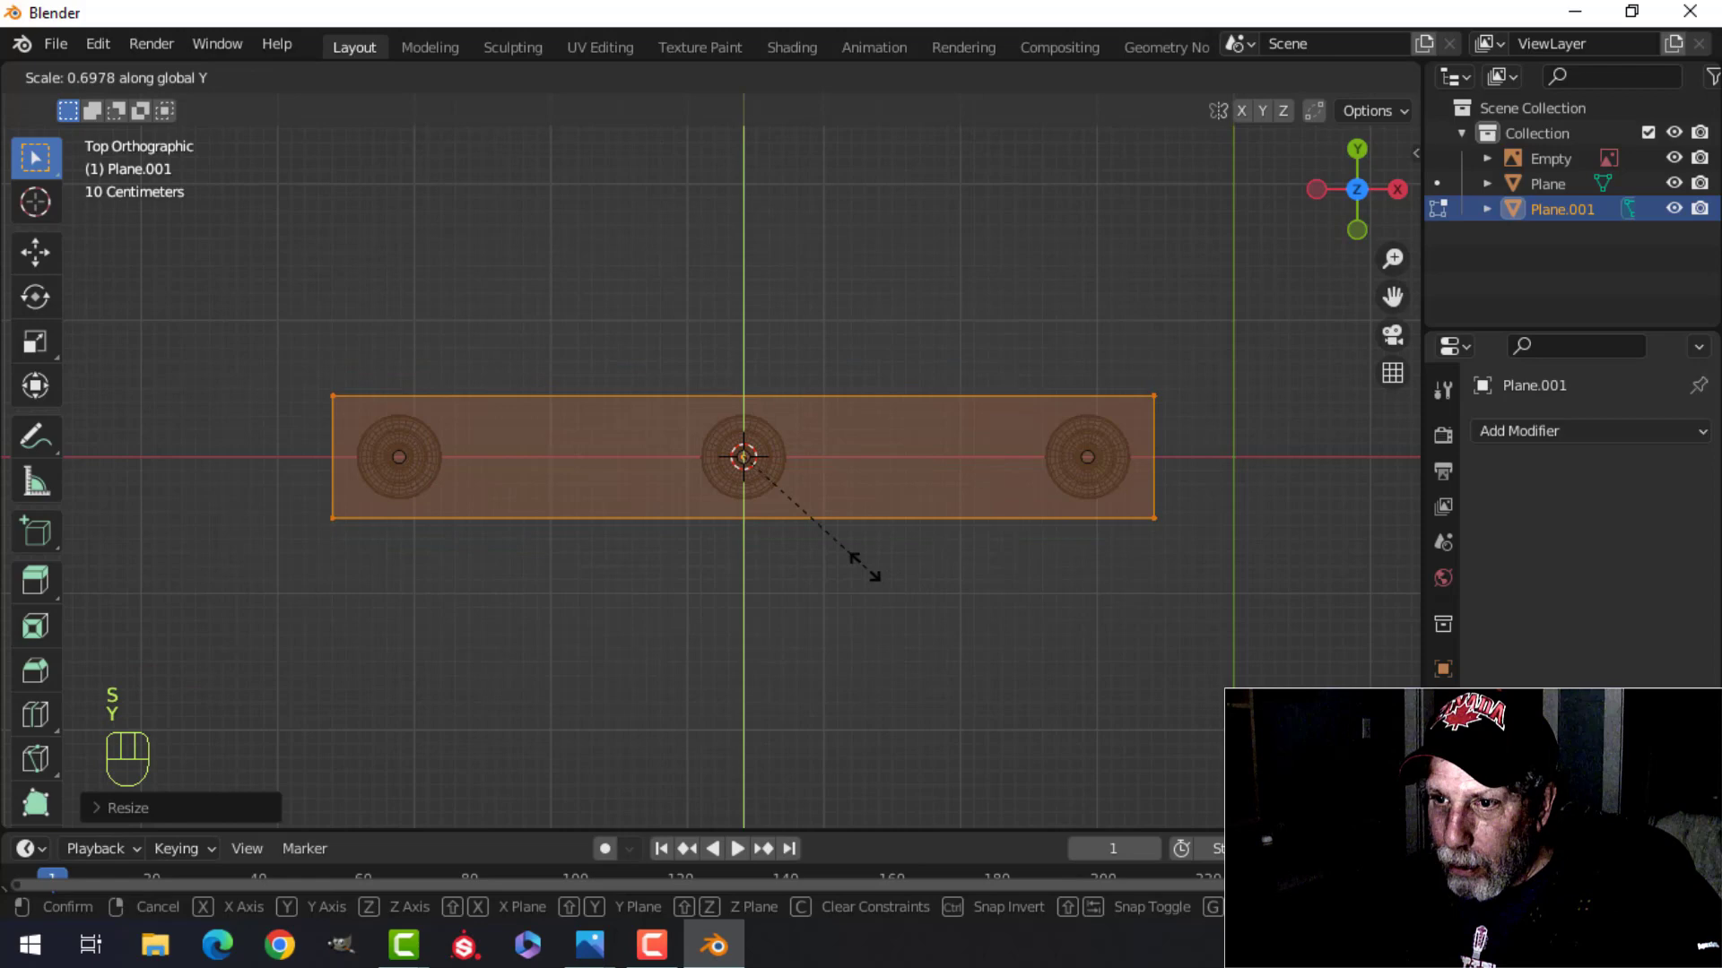
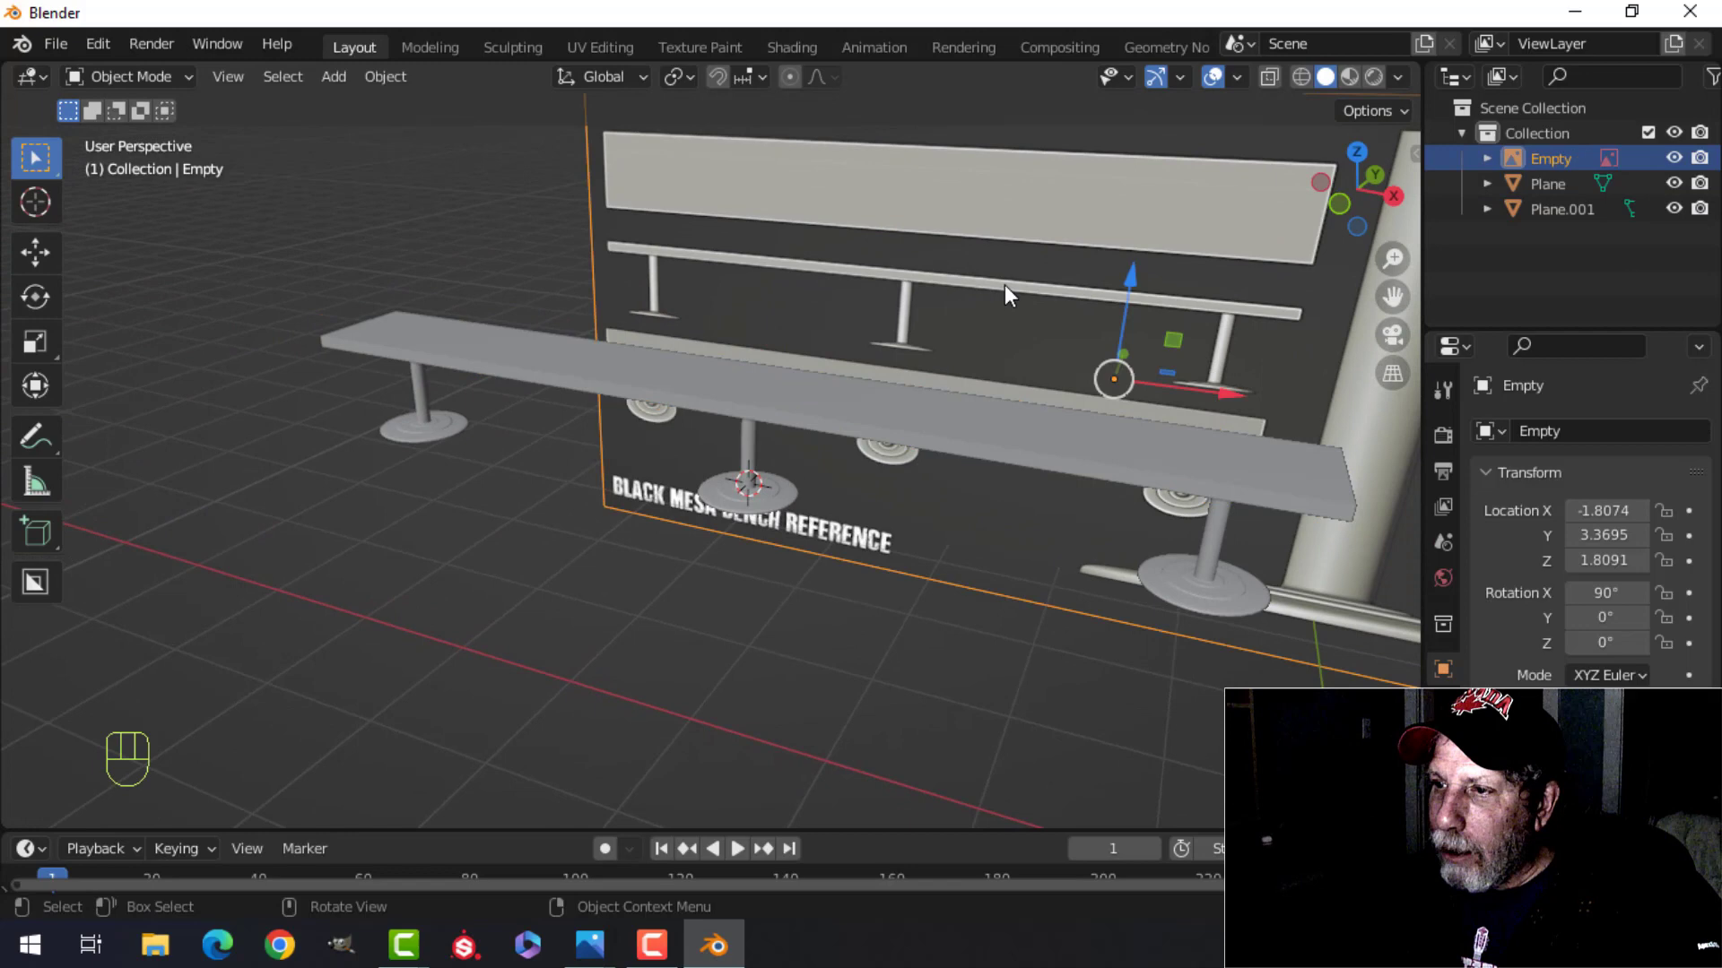
{"action": "key", "text": "x"}
{"action": "left_click_drag", "start_coordinate": [916, 364], "coordinate": [830, 414]}
{"action": "left_click_drag", "start_coordinate": [860, 440], "coordinate": [811, 413]}
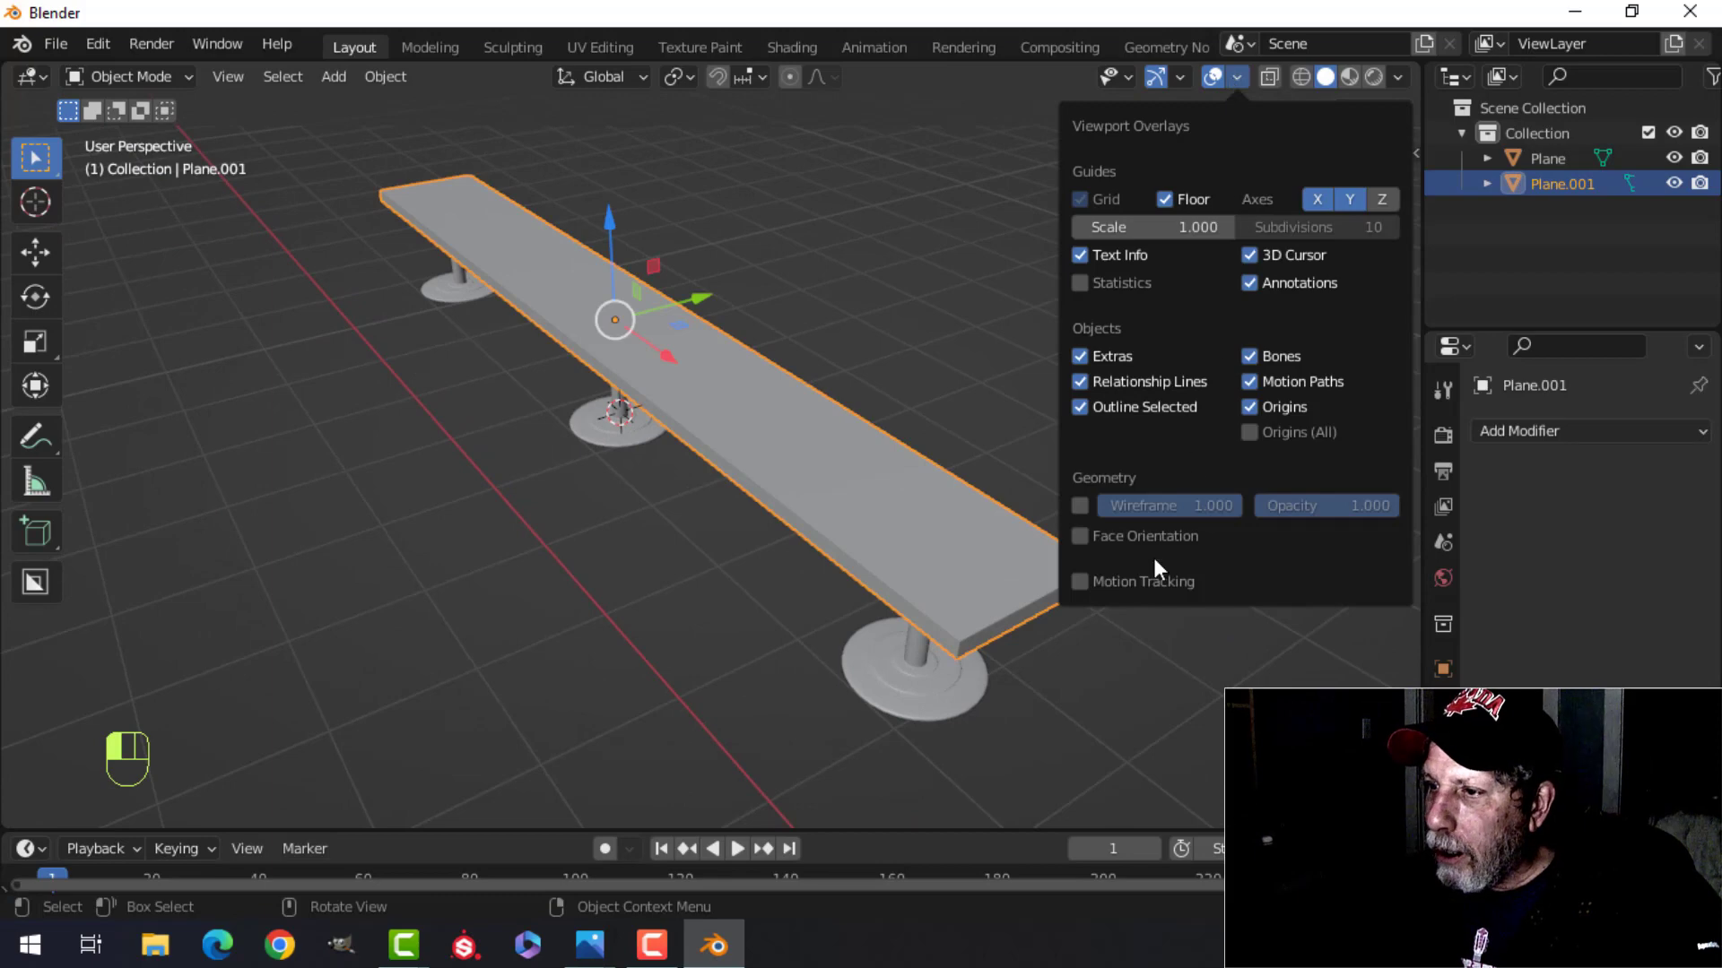